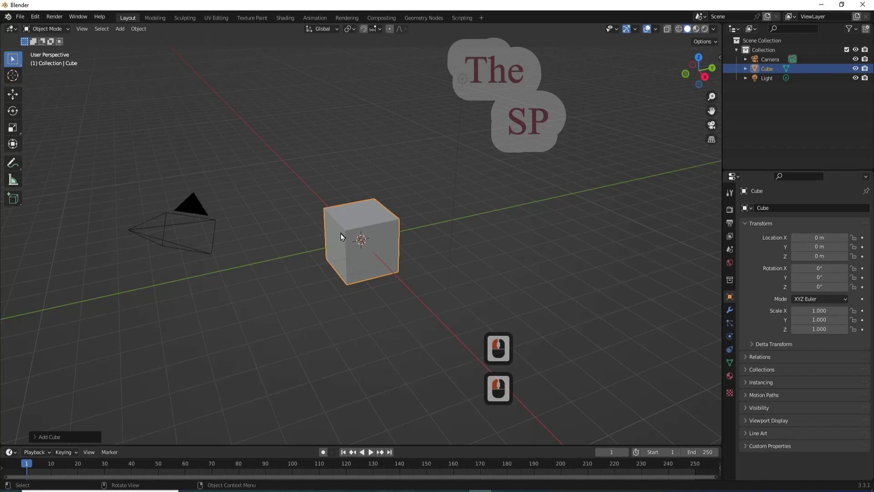
Step: Add a Subdivision Surface modifier to the default cube
{"action": "left_click", "coordinate": [386, 234]}
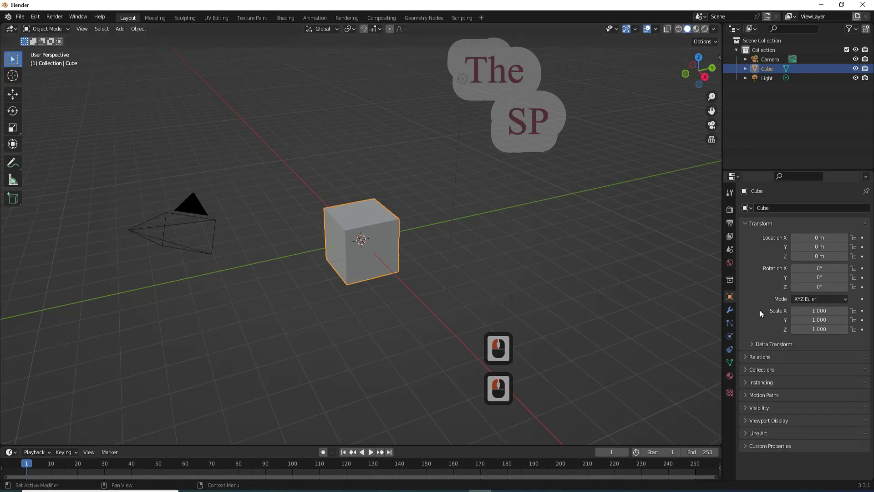
{"action": "left_click", "coordinate": [735, 303]}
{"action": "left_click", "coordinate": [789, 214]}
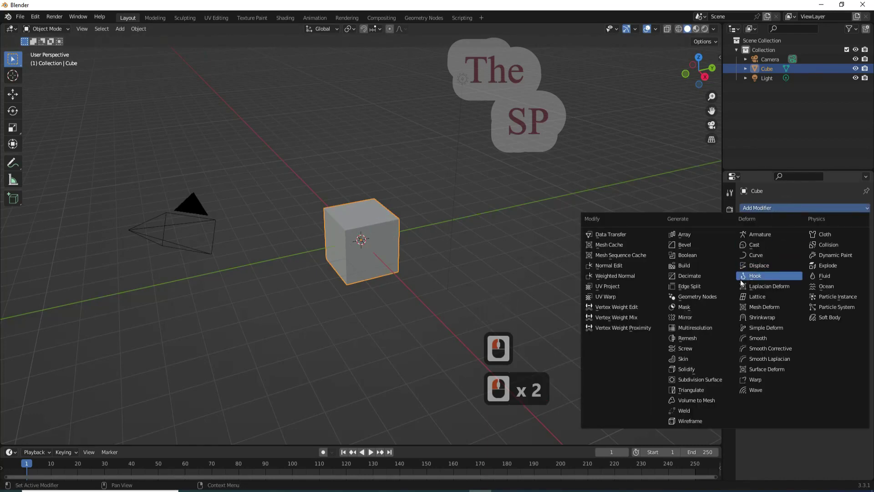
{"action": "left_click", "coordinate": [698, 384]}
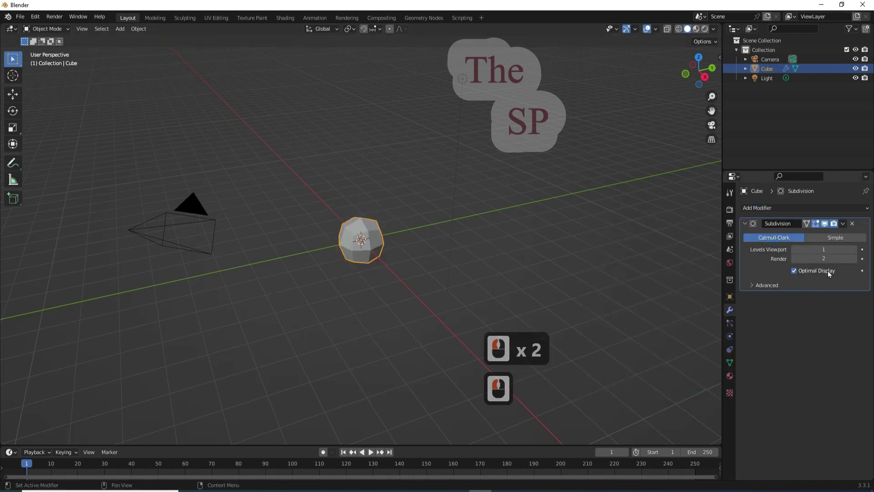
Step: Raise the subdivision to level 2 and apply it permanently to the mesh
{"action": "left_click", "coordinate": [858, 251]}
{"action": "left_click", "coordinate": [843, 227]}
{"action": "left_click", "coordinate": [758, 235]}
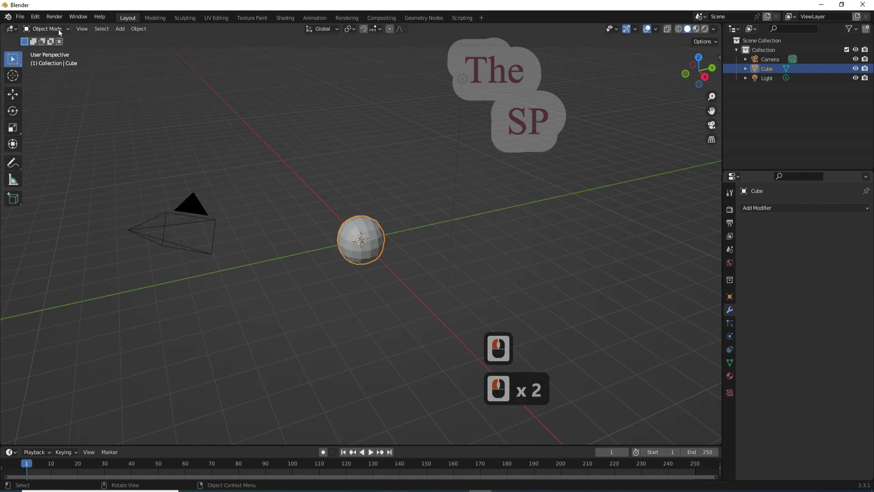
{"action": "left_click", "coordinate": [60, 32]}
Step: In Edit Mode with X-ray, delete the bottom and left halves, leaving the upper right quarter
{"action": "left_click", "coordinate": [57, 48]}
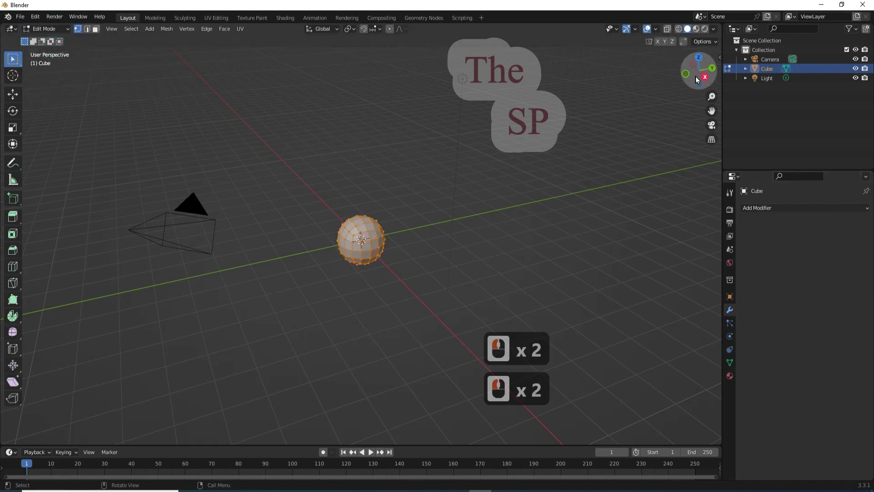
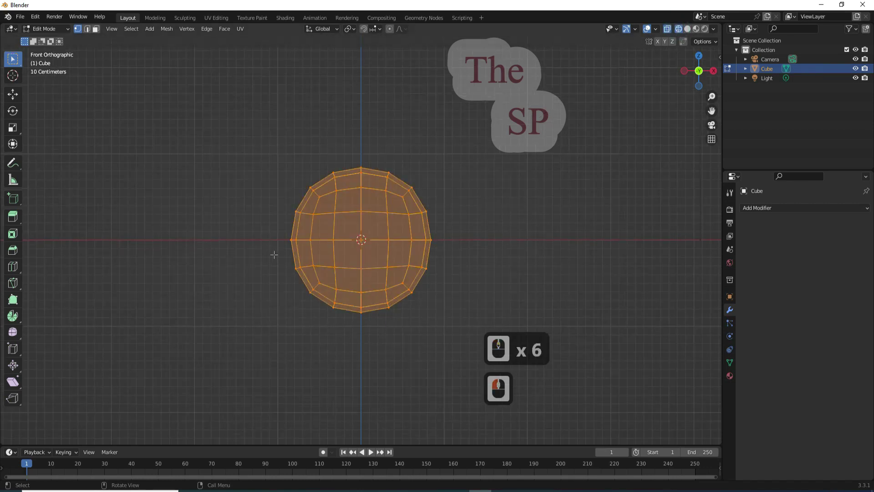
{"action": "left_click", "coordinate": [456, 328]}
{"action": "key", "text": "Delete"}
{"action": "left_click", "coordinate": [437, 335]}
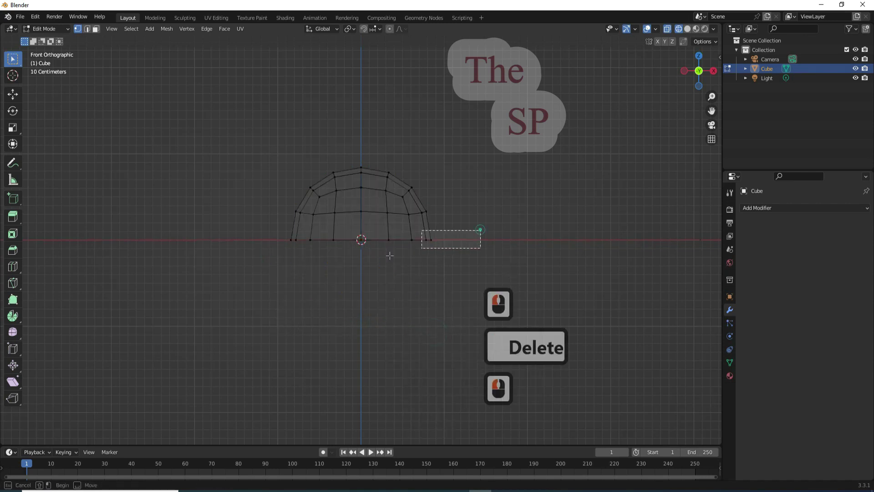
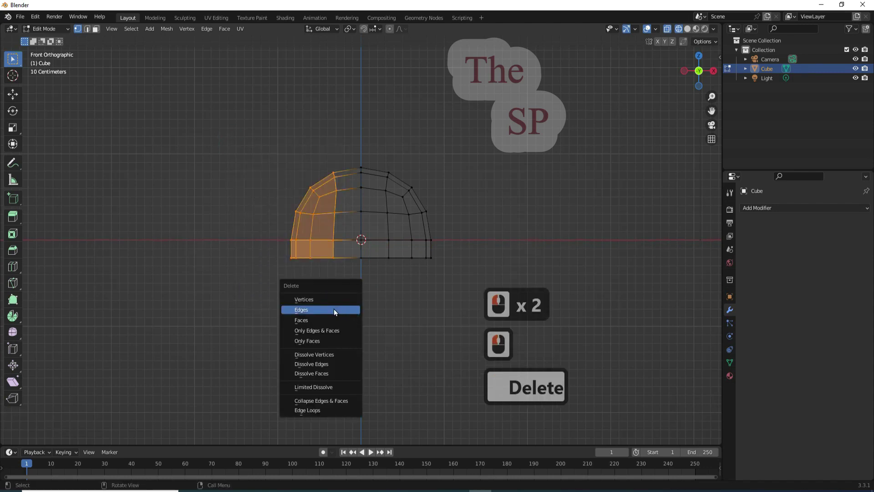
{"action": "left_click", "coordinate": [337, 300]}
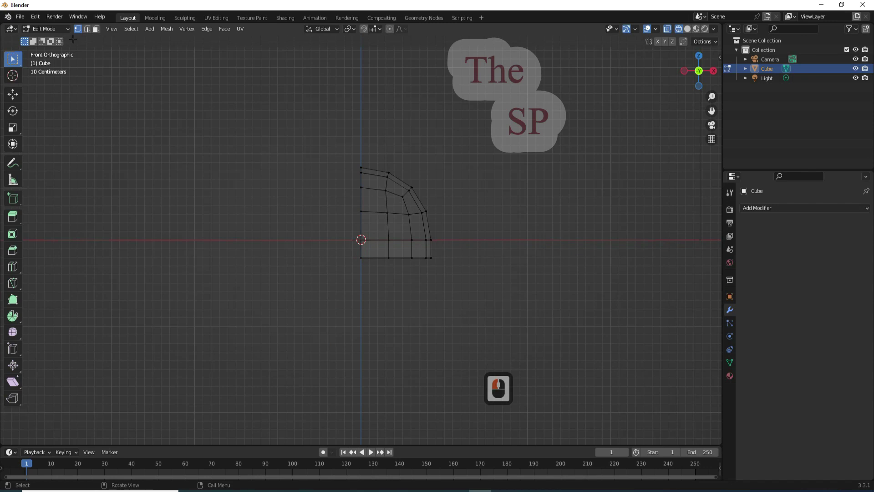
Step: Back in Object Mode, create a new material for the helmet piece
{"action": "left_click", "coordinate": [65, 32]}
{"action": "left_click", "coordinate": [71, 49]}
{"action": "left_click", "coordinate": [731, 376]}
{"action": "left_click", "coordinate": [836, 253]}
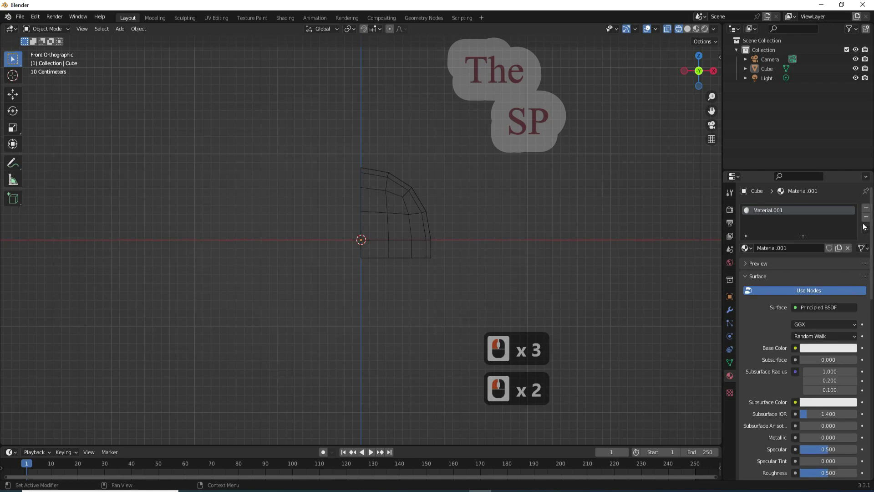
Step: Adjust the base colour brightness, set Metallic to 1 and lower the Roughness
{"action": "left_click", "coordinate": [848, 348]}
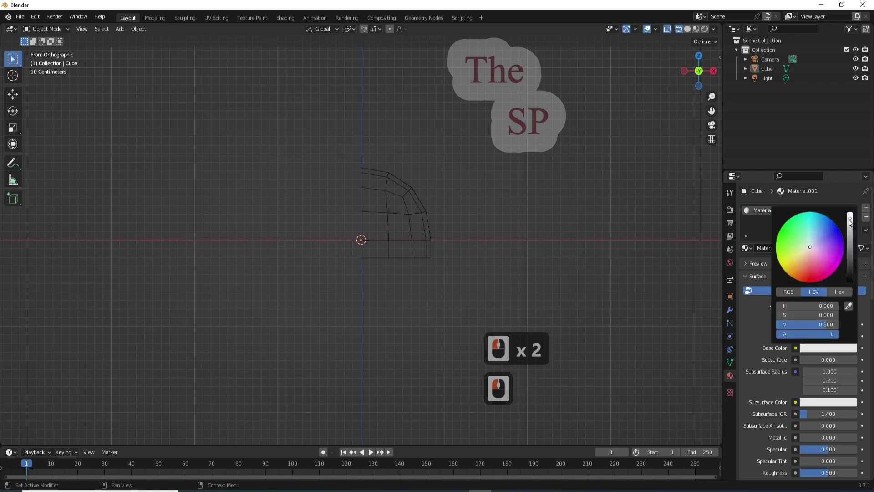
{"action": "left_click", "coordinate": [856, 213]}
{"action": "left_click", "coordinate": [756, 341]}
{"action": "left_click", "coordinate": [863, 349]}
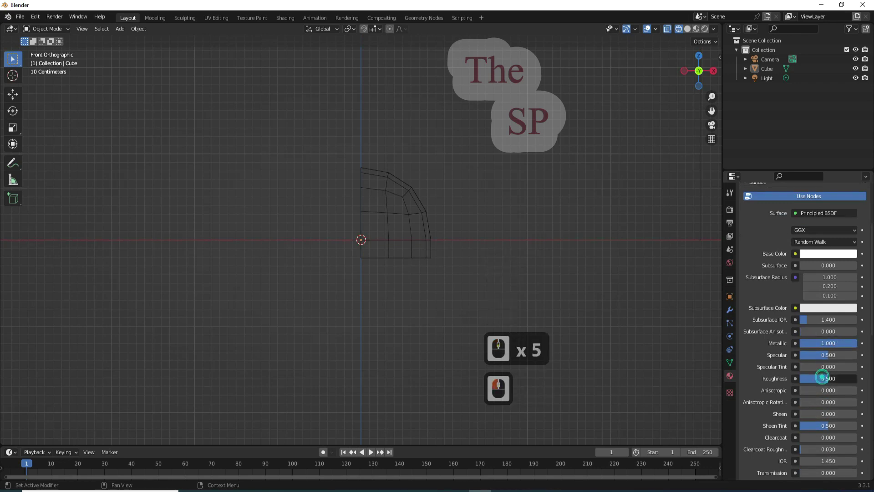
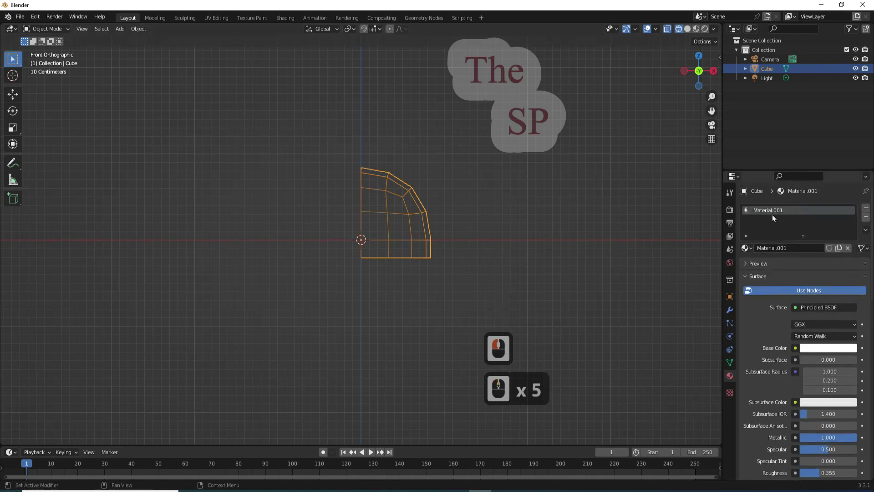
Step: Return to Edit Mode with face selection and X-ray enabled
{"action": "left_click", "coordinate": [702, 32]}
{"action": "left_click", "coordinate": [689, 34]}
{"action": "left_click", "coordinate": [415, 209]}
{"action": "left_click", "coordinate": [62, 28]}
{"action": "left_click", "coordinate": [42, 46]}
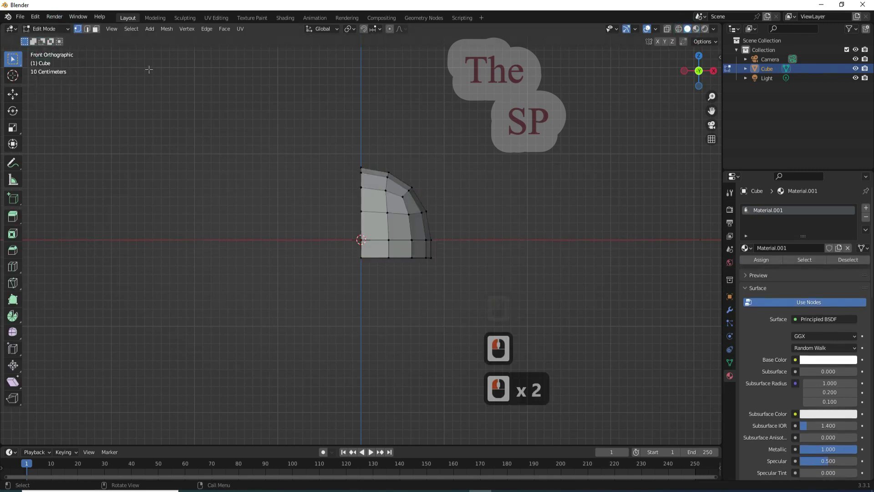
{"action": "left_click", "coordinate": [98, 28]}
{"action": "left_click", "coordinate": [672, 32]}
{"action": "left_click", "coordinate": [680, 31]}
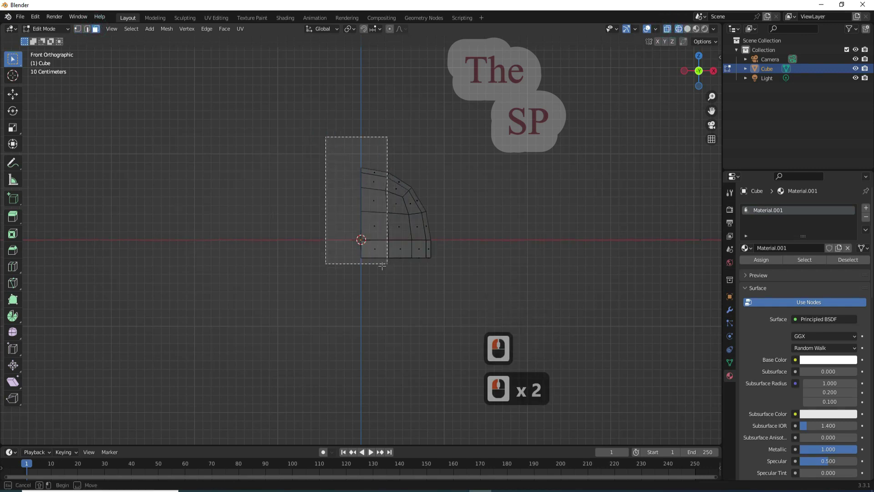
Step: Select the inner-edge column and bottom rim faces and add a second material slot
{"action": "left_click", "coordinate": [379, 276]}
{"action": "left_click", "coordinate": [437, 248]}
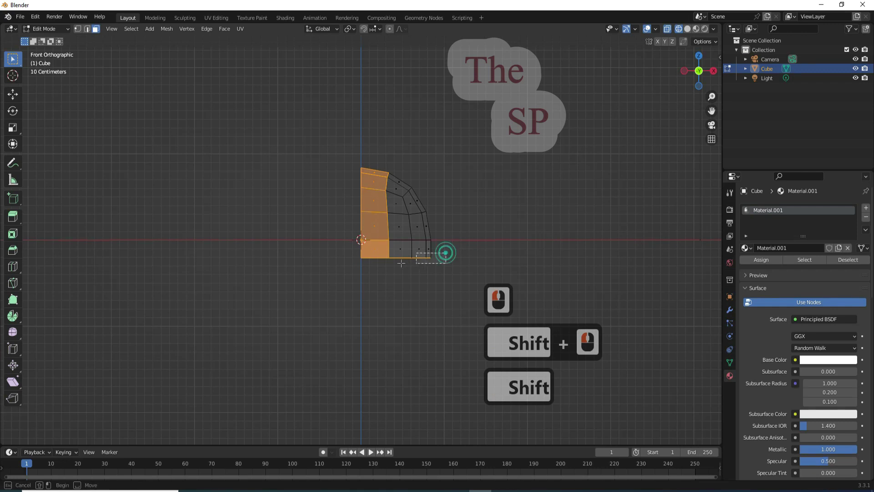
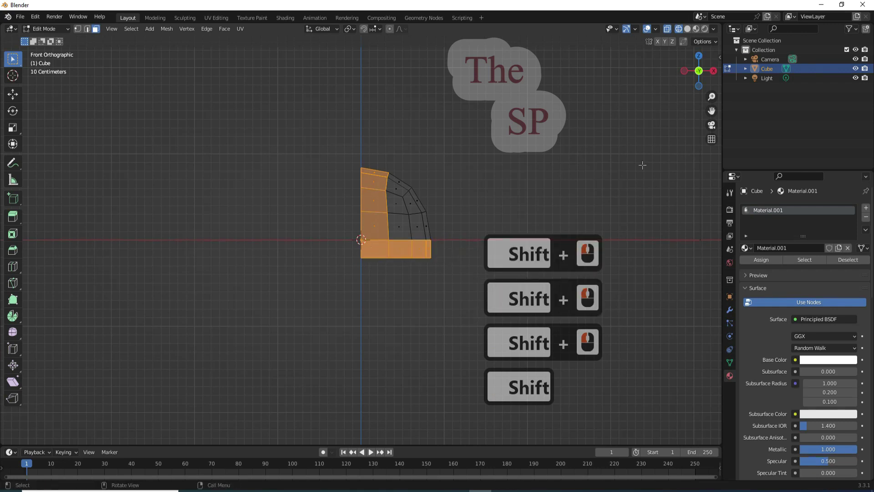
{"action": "left_click", "coordinate": [655, 92]}
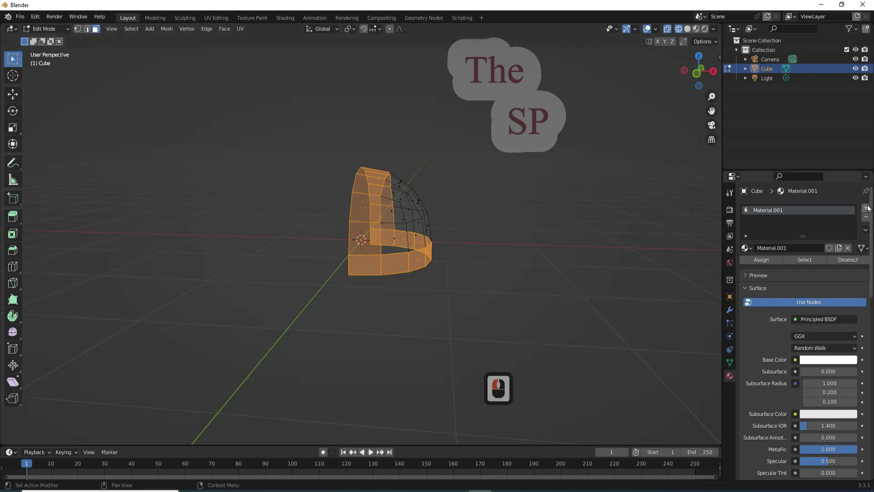
{"action": "left_click", "coordinate": [869, 207]}
Step: Create Material.002 in the new slot with a black base colour
{"action": "left_click", "coordinate": [818, 269]}
{"action": "left_click", "coordinate": [839, 378]}
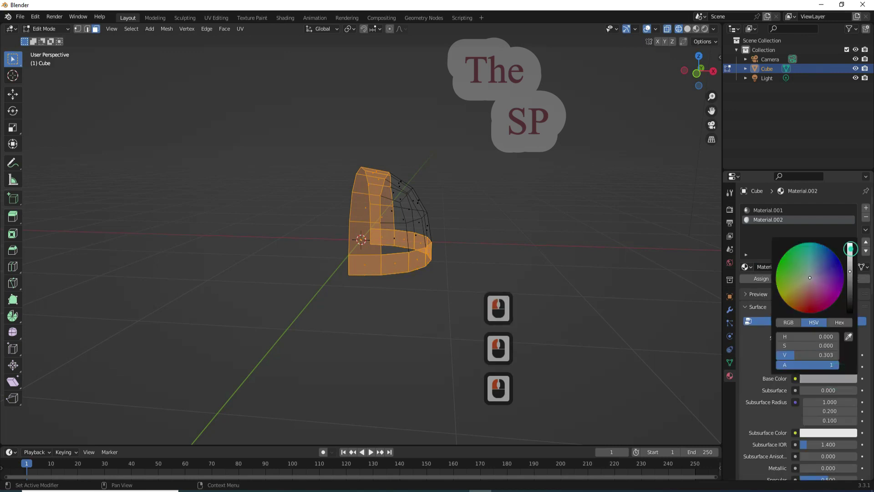
{"action": "left_click", "coordinate": [829, 325]}
{"action": "left_click", "coordinate": [762, 357]}
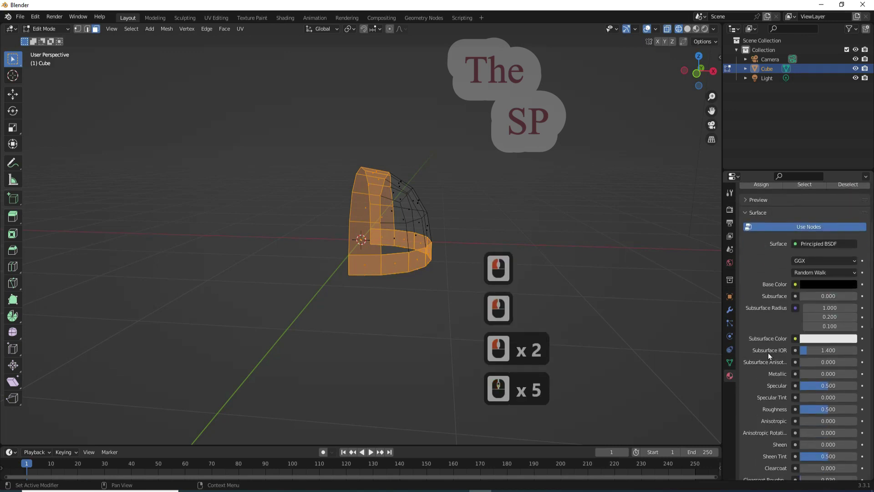
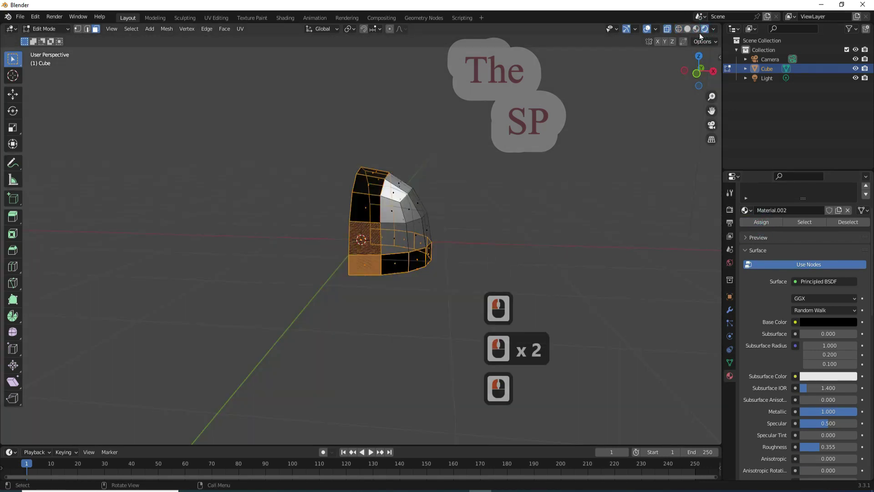
Step: Extrude and scale the selected faces, inset them, then extrude each panel face individually
{"action": "left_click", "coordinate": [699, 34]}
{"action": "left_click", "coordinate": [690, 32]}
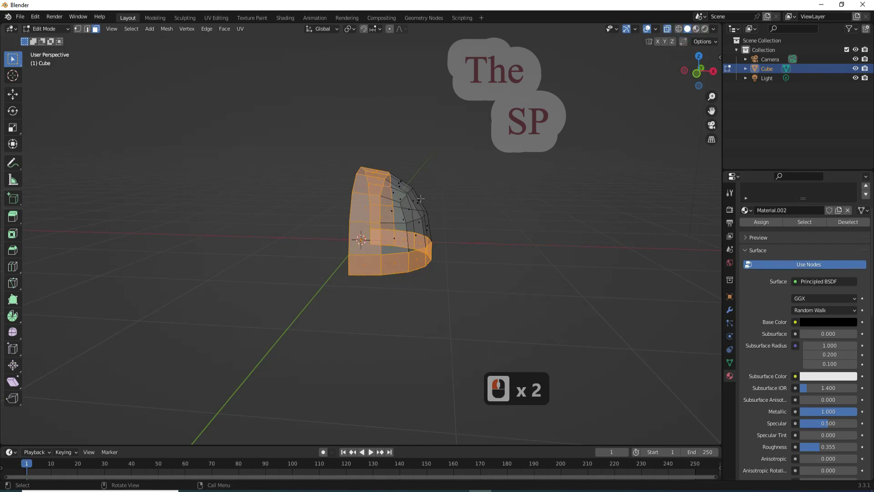
{"action": "key", "text": "e"}
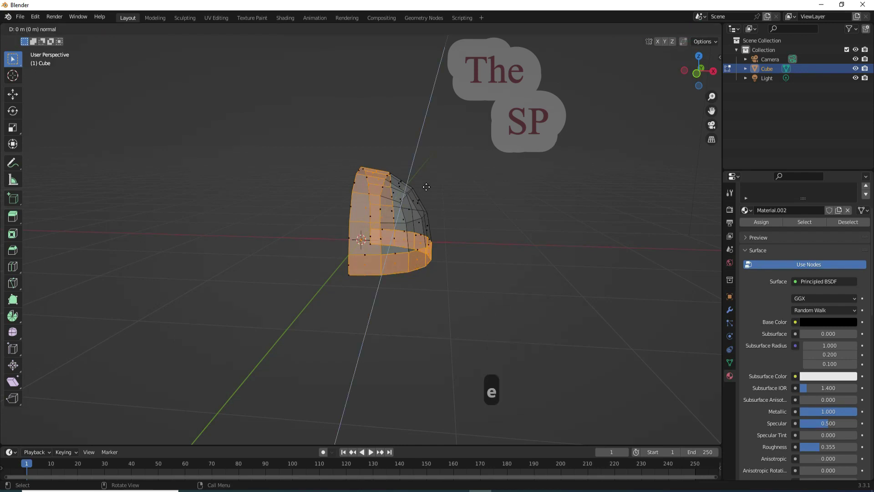
{"action": "key", "text": "s"}
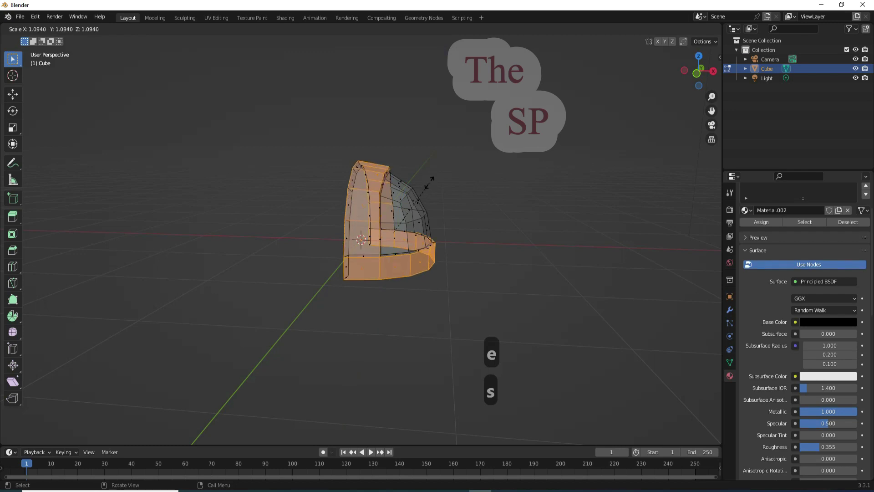
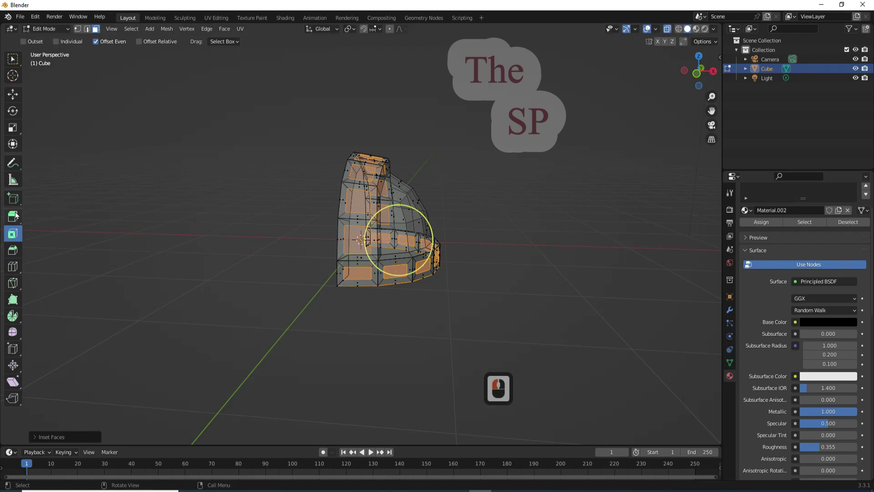
{"action": "left_click", "coordinate": [229, 34]}
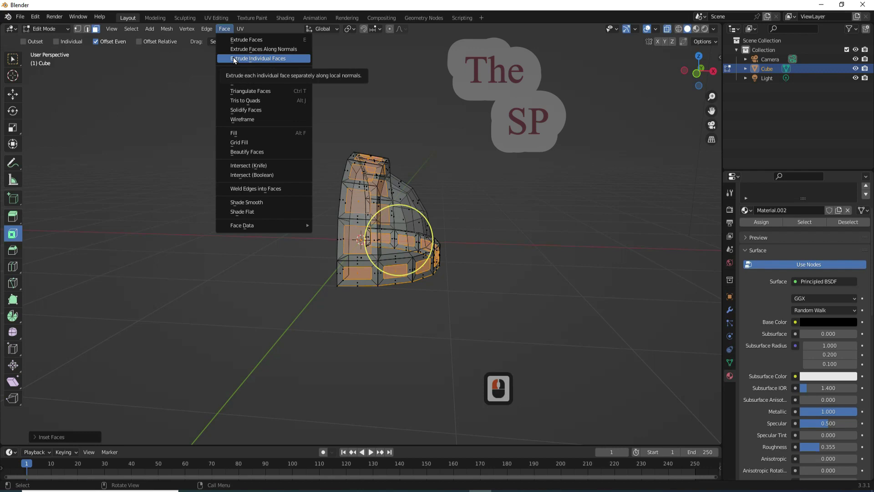
{"action": "left_click", "coordinate": [236, 59]}
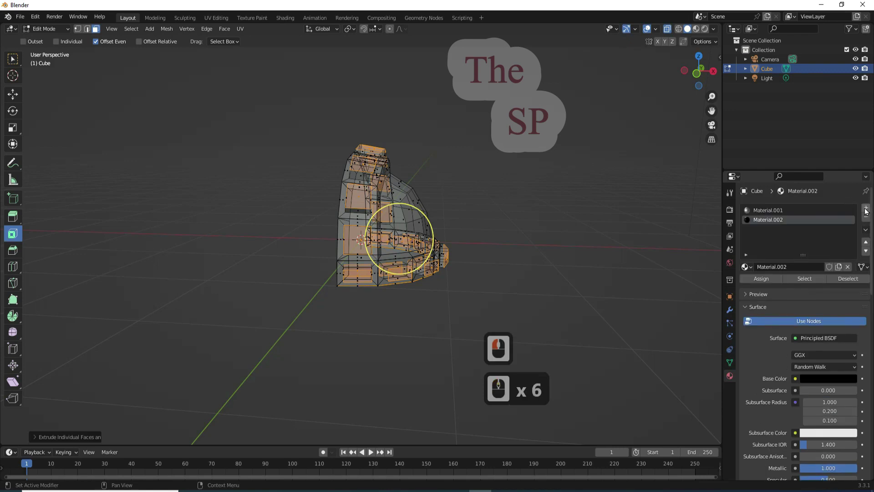
Step: Add a third material with a dark red base colour, Metallic 1 and Roughness about 0.355
{"action": "left_click", "coordinate": [862, 212]}
{"action": "left_click", "coordinate": [813, 270]}
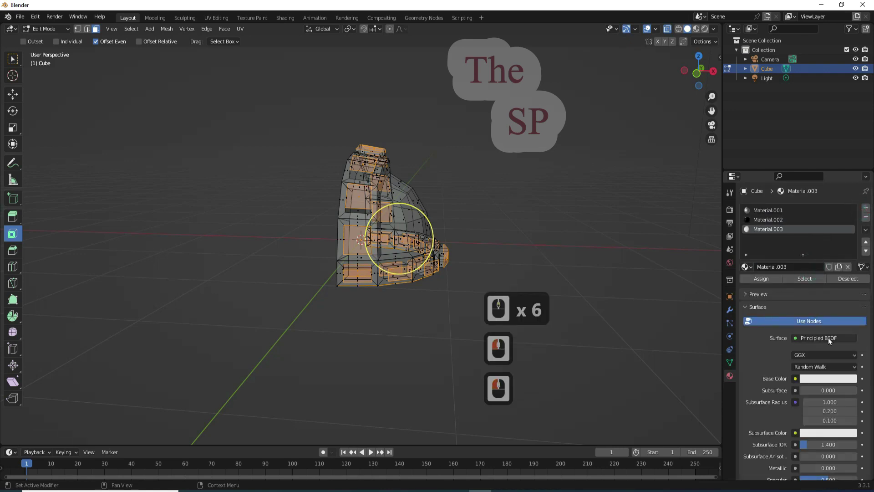
{"action": "left_click", "coordinate": [838, 377]}
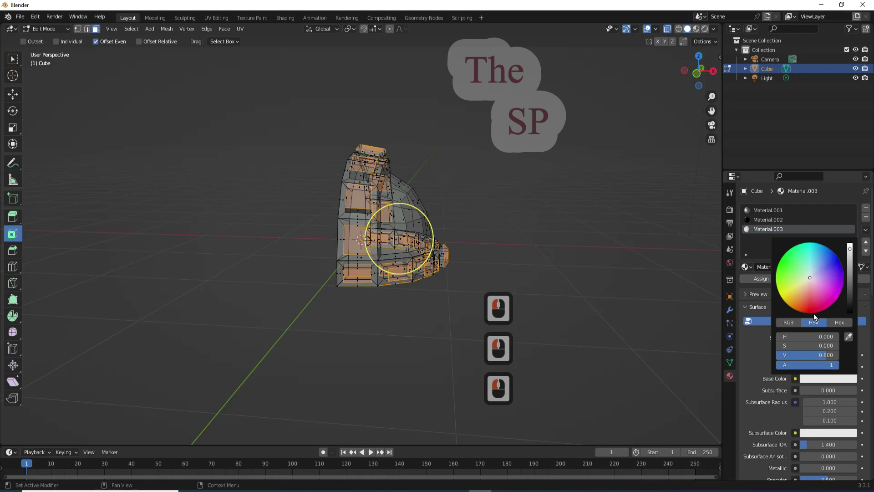
{"action": "left_click", "coordinate": [814, 312]}
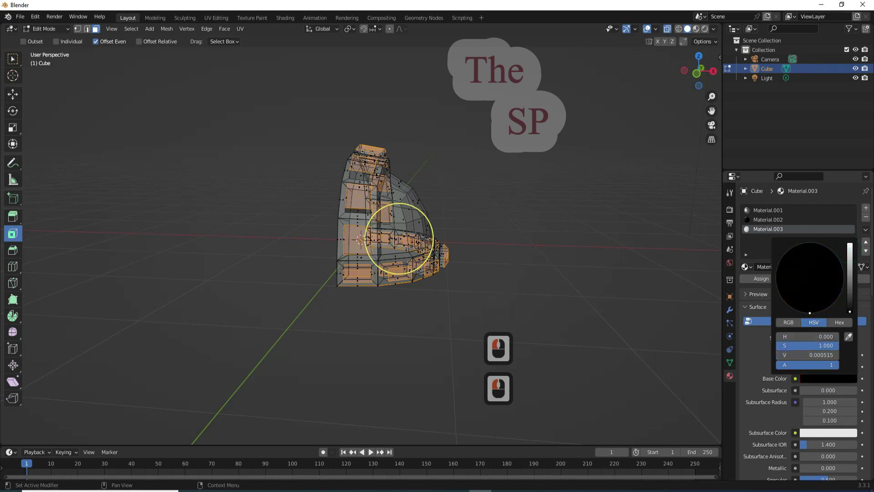
{"action": "left_click", "coordinate": [845, 317]}
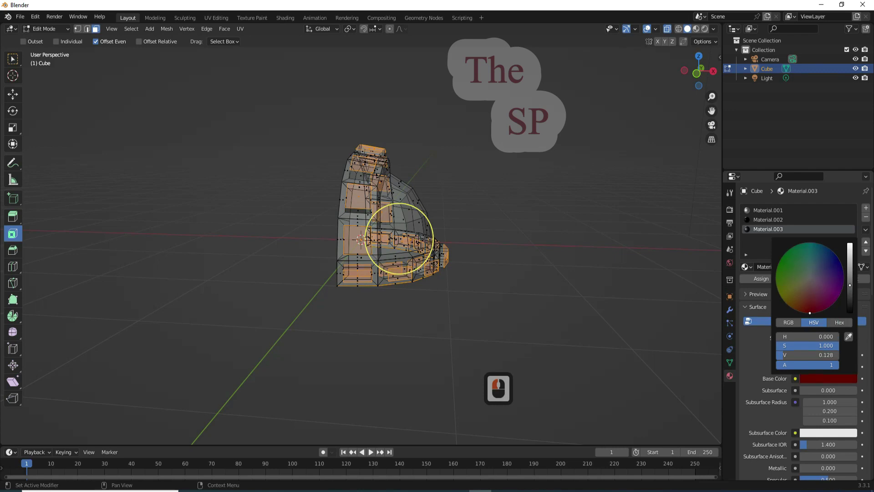
{"action": "left_click", "coordinate": [771, 341]}
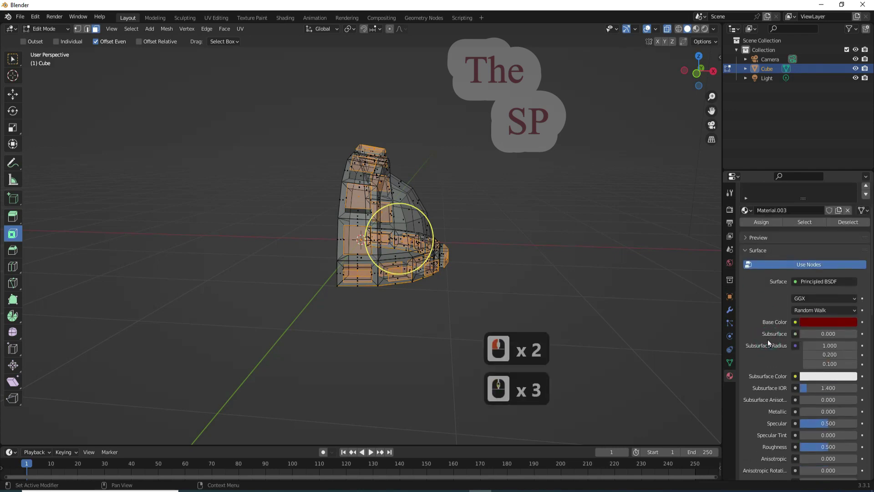
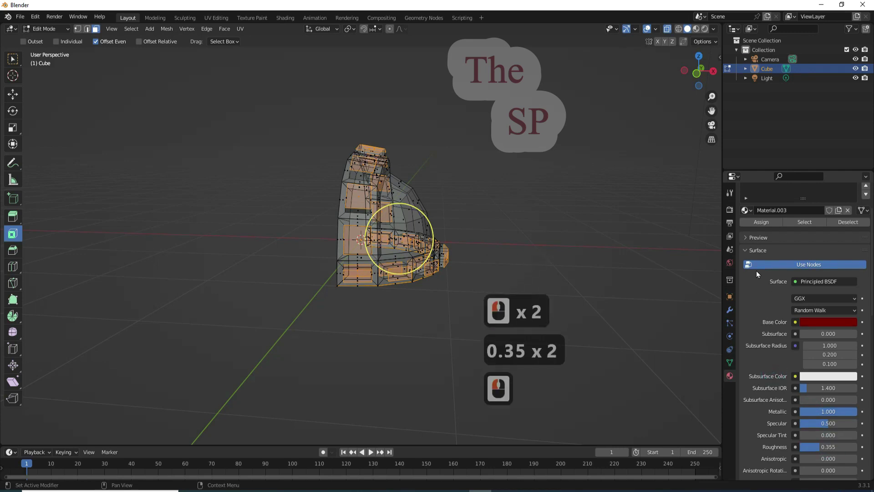
{"action": "left_click", "coordinate": [760, 226]}
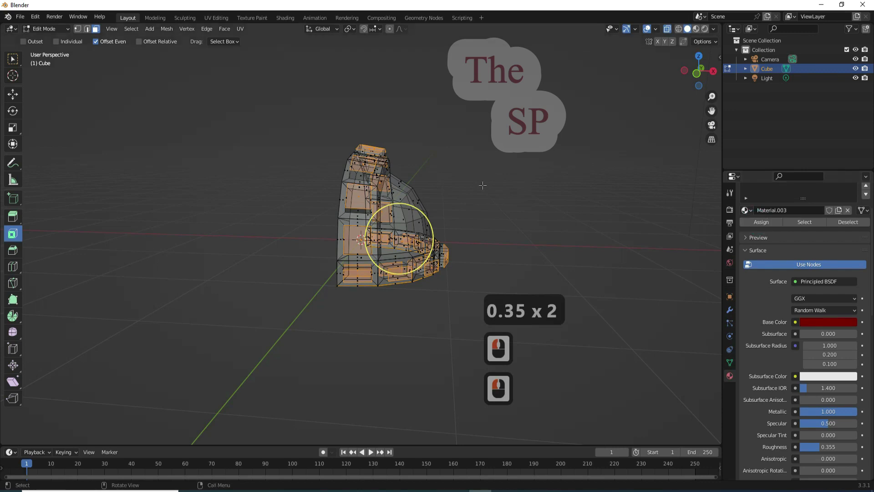
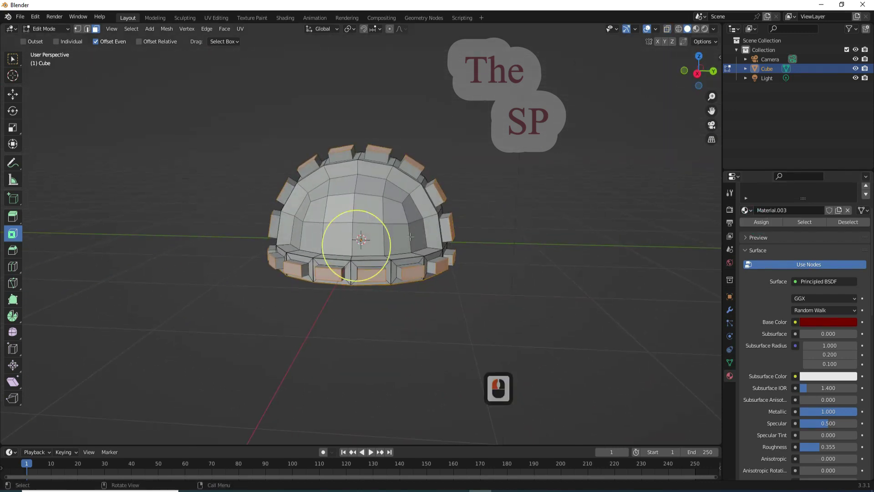
Step: Inset the panel faces individually at about 0.025 m thickness
{"action": "key", "text": "i"}
{"action": "key", "text": "i"}
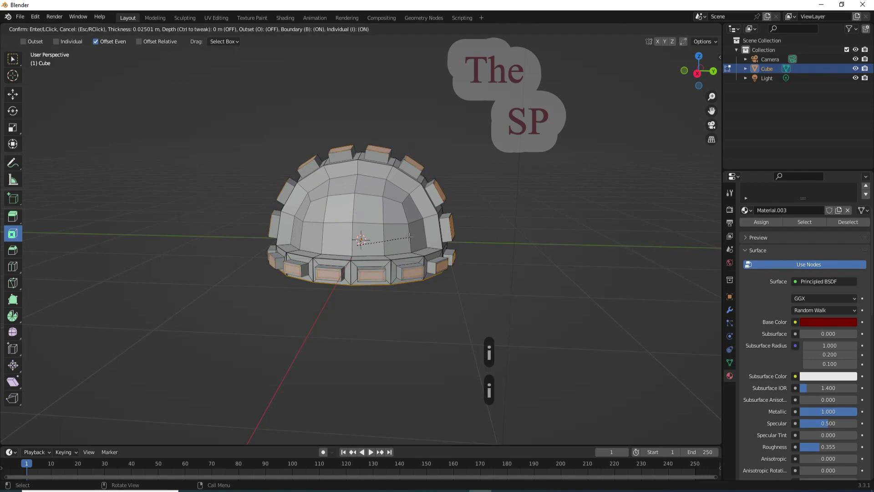
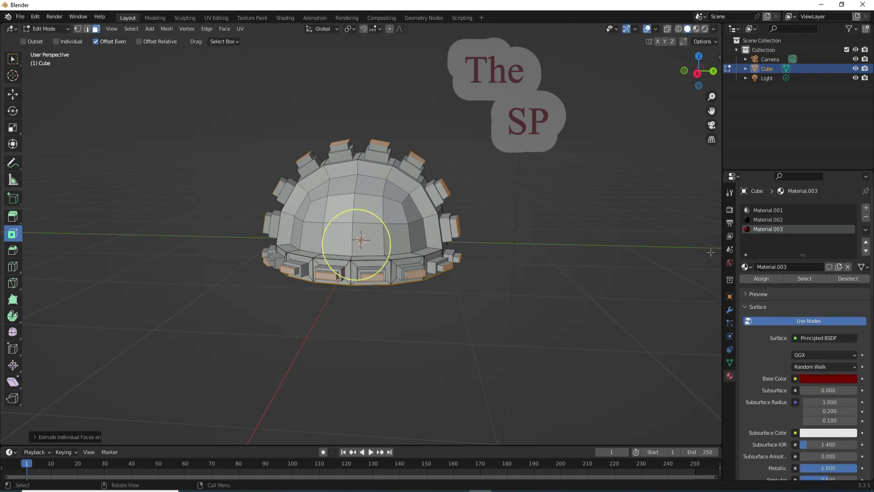
Step: Add a fourth material slot with a new yellow base colour material
{"action": "left_click", "coordinate": [856, 215]}
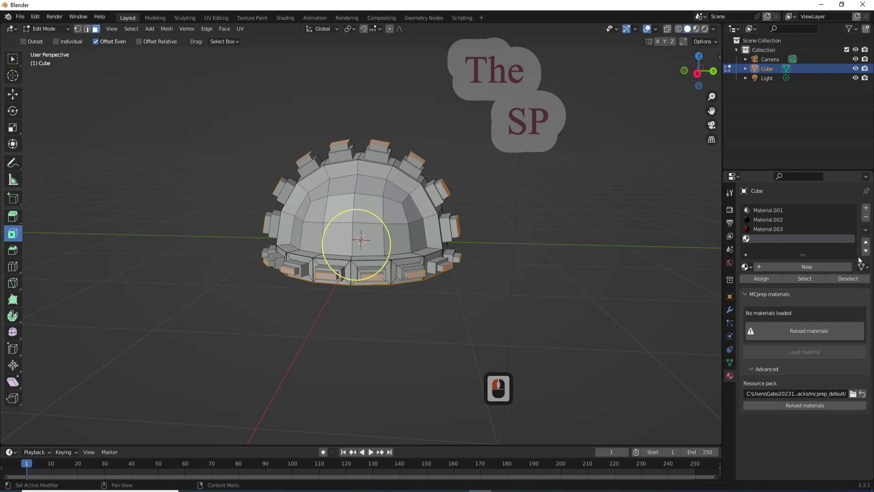
{"action": "left_click", "coordinate": [819, 279]}
{"action": "left_click", "coordinate": [835, 380]}
{"action": "left_click", "coordinate": [795, 295]}
{"action": "left_click", "coordinate": [755, 359]}
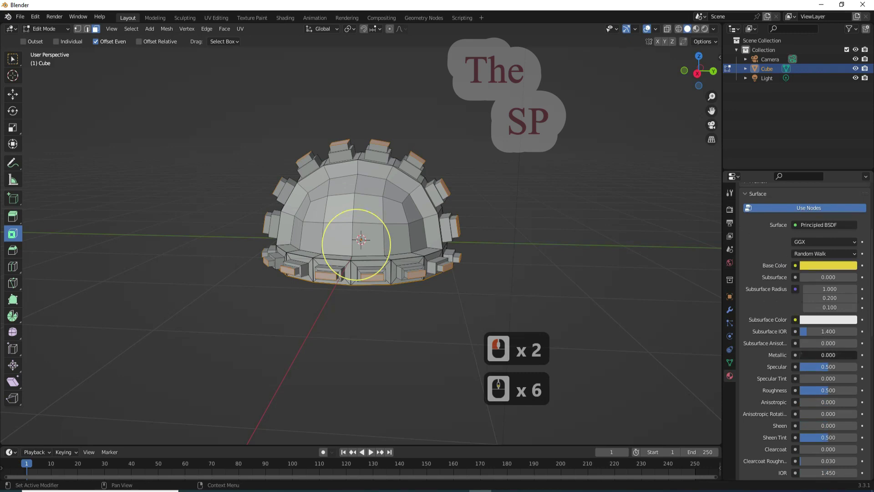
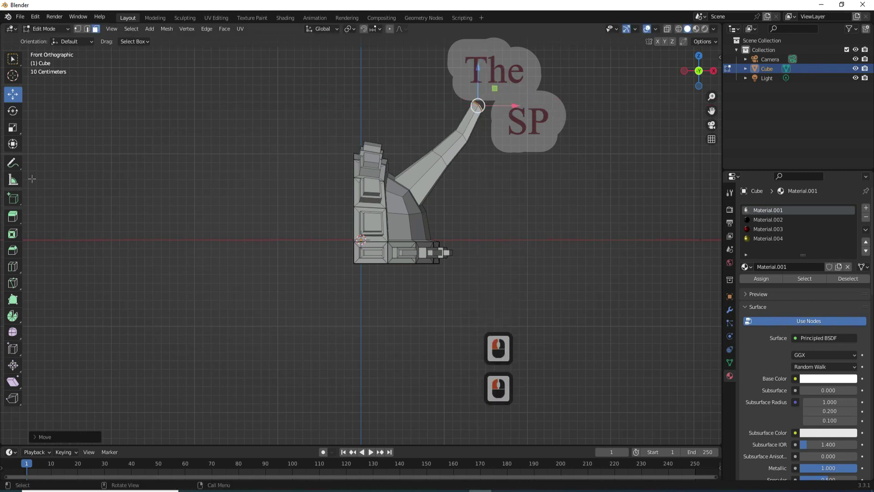
Step: With X-ray on, extrude the horn's end face and scale it up to enlarge the tip
{"action": "left_click", "coordinate": [18, 214]}
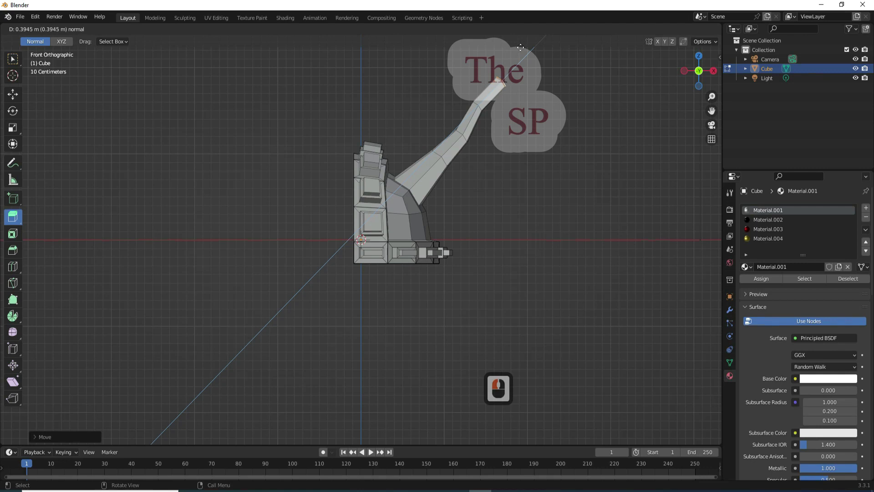
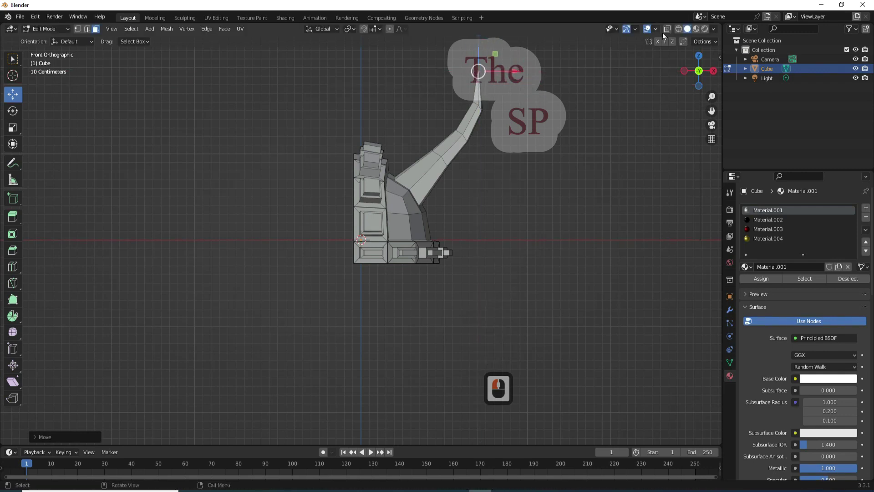
{"action": "left_click", "coordinate": [672, 36]}
{"action": "left_click", "coordinate": [685, 35]}
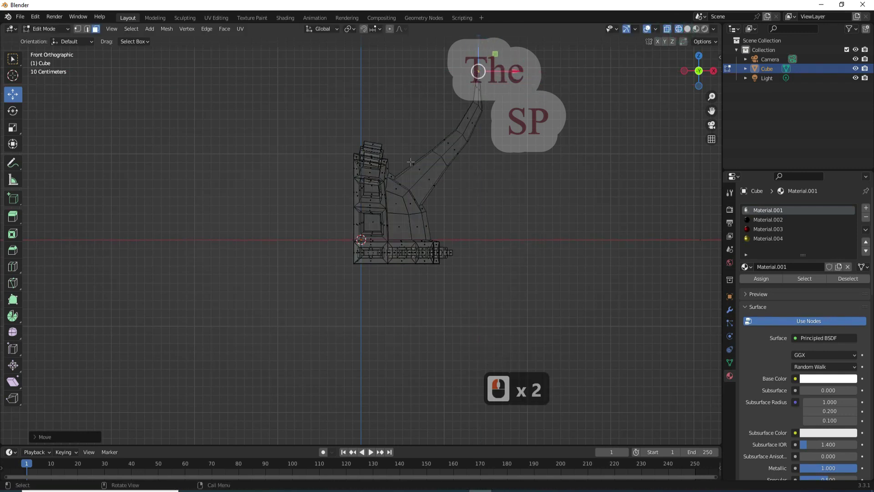
{"action": "left_click", "coordinate": [440, 184]}
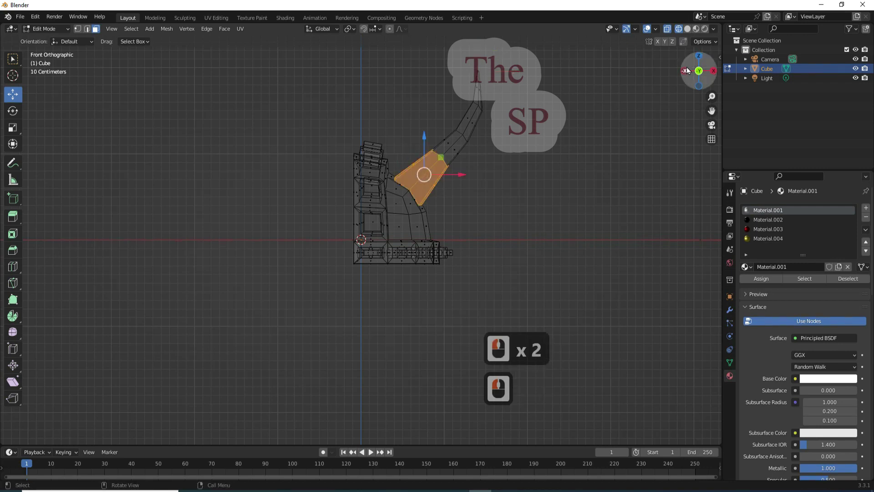
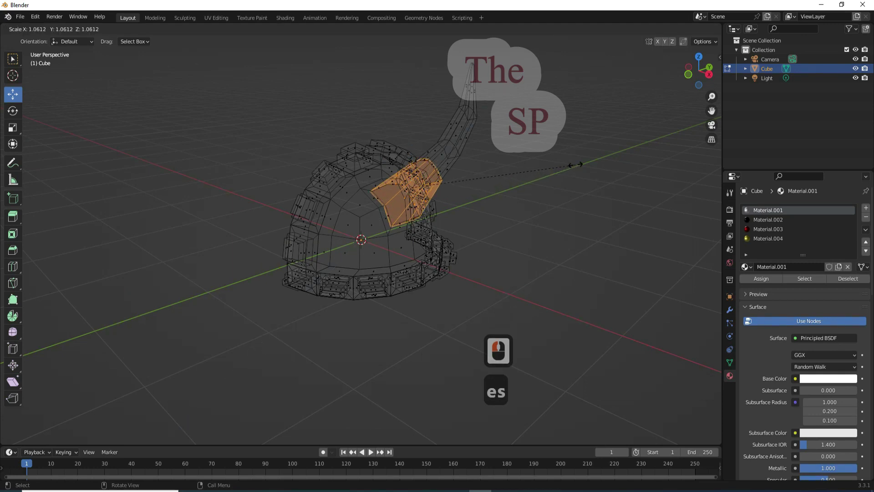
{"action": "type", "text": "es"}
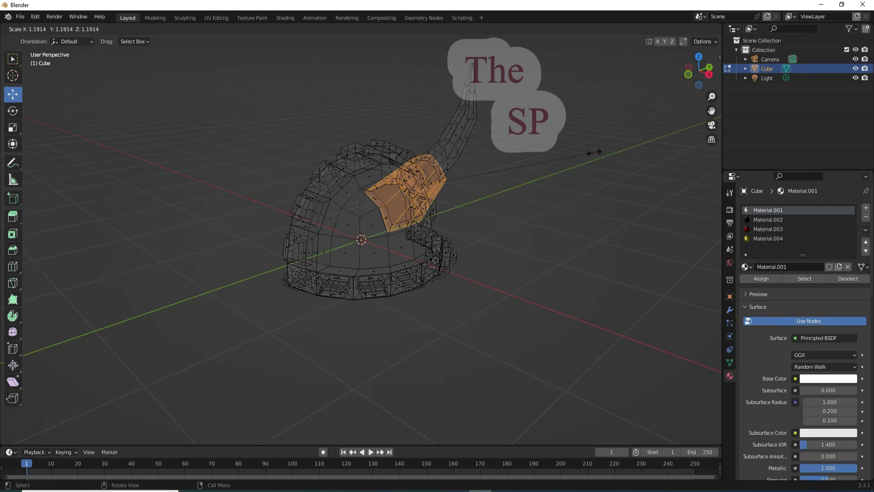
{"action": "left_click", "coordinate": [594, 149]}
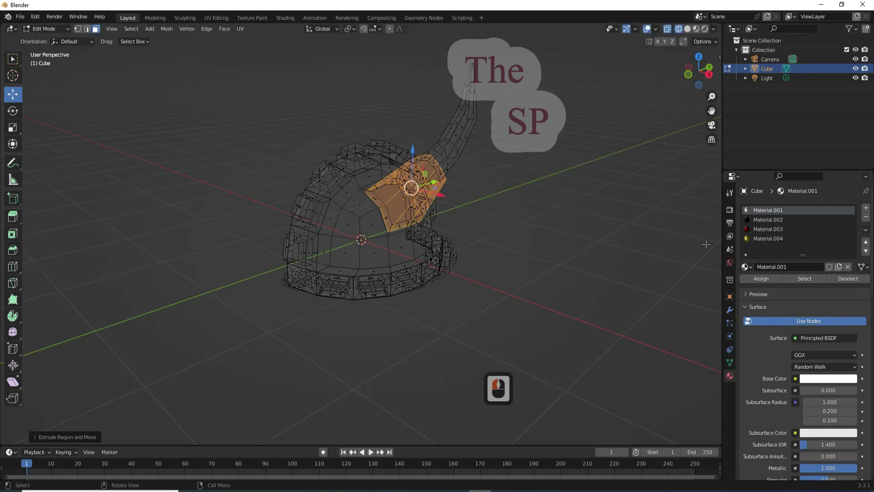
Step: Add a new material slot with a dark brownish material, Material.005
{"action": "left_click", "coordinate": [868, 208]}
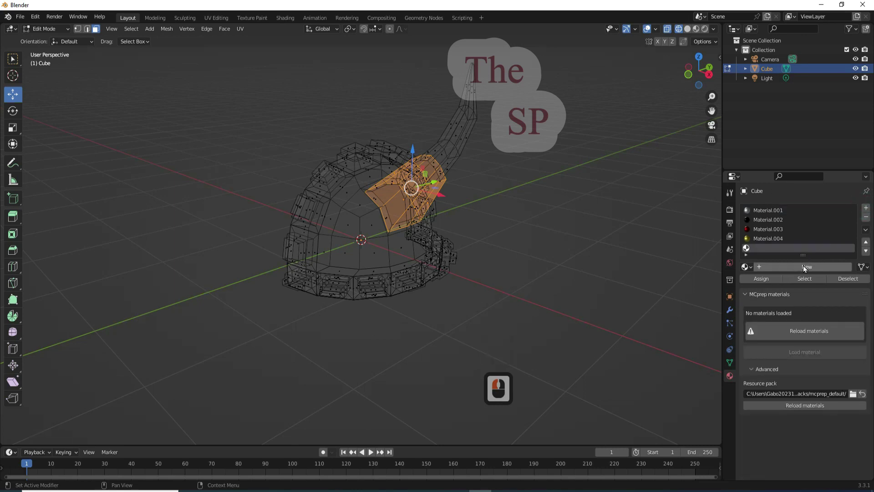
{"action": "left_click", "coordinate": [806, 268]}
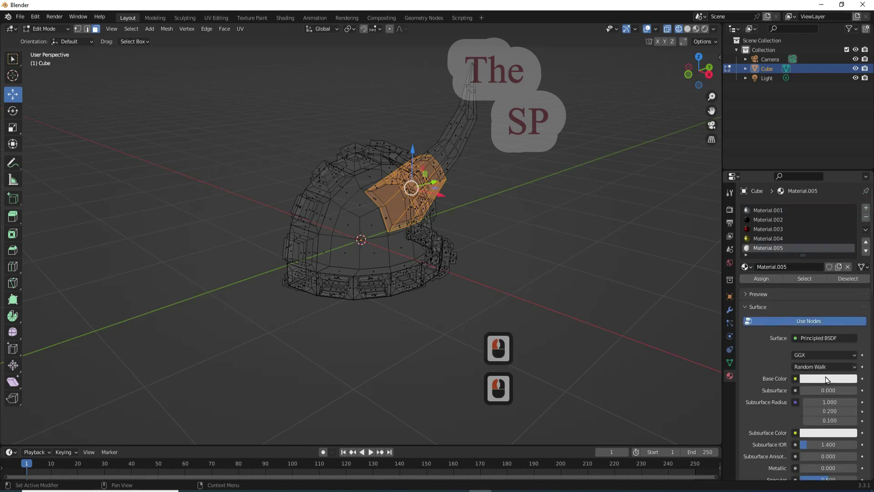
{"action": "left_click", "coordinate": [812, 285]}
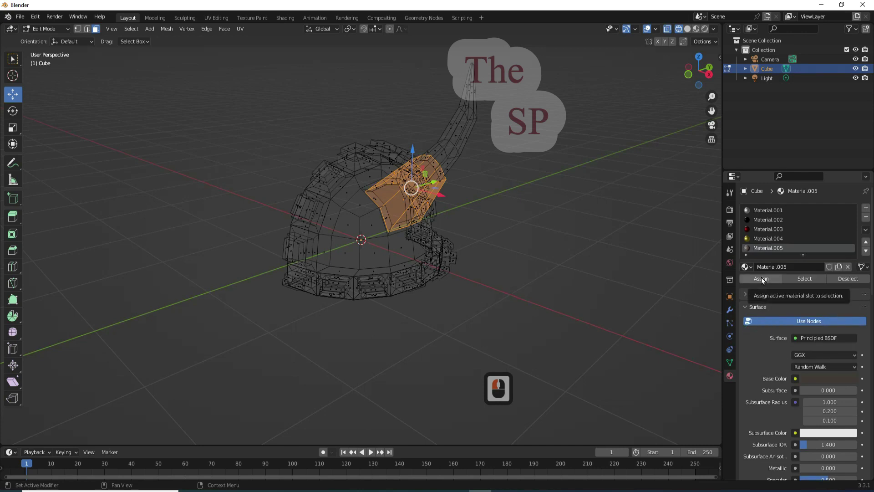
Step: Assign the dark Material.005 to the selected angled side panel faces
{"action": "left_click", "coordinate": [764, 281]}
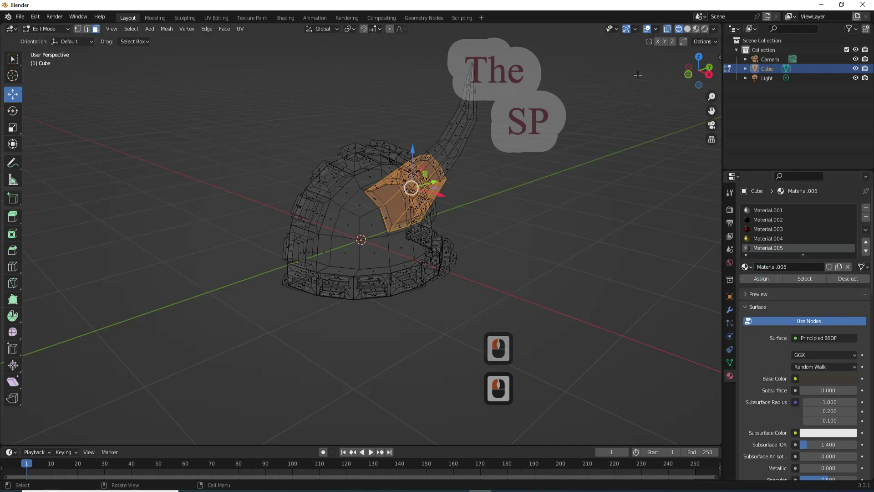
{"action": "left_click", "coordinate": [686, 79]}
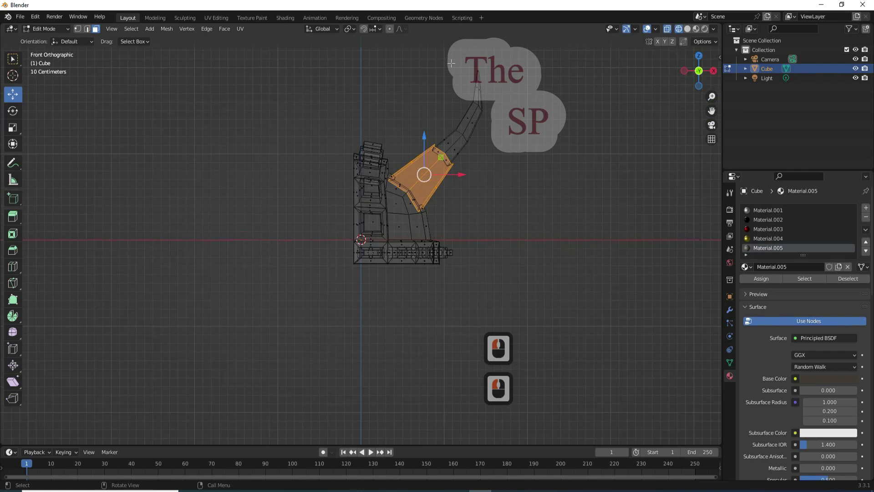
{"action": "left_click", "coordinate": [703, 80]}
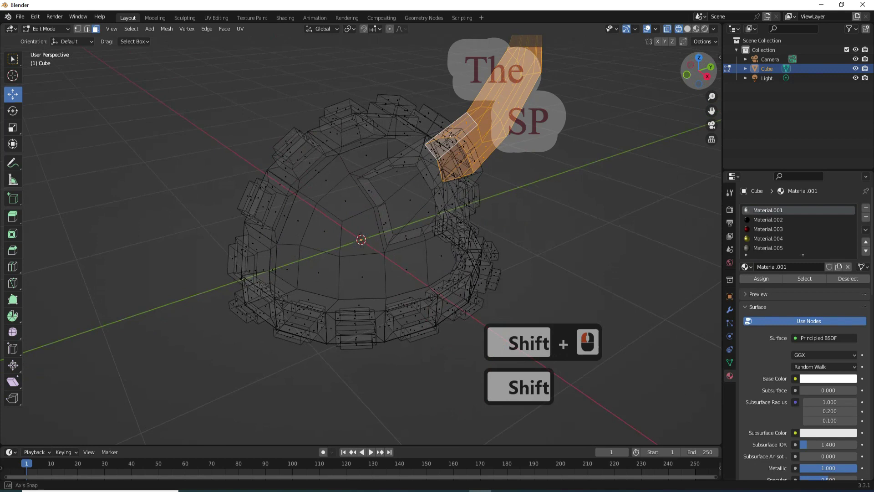
Step: Add another material slot on the helmet and create a new material for it
{"action": "left_click", "coordinate": [702, 77]}
{"action": "left_click", "coordinate": [691, 81]}
{"action": "scroll", "scroll_direction": "up", "scroll_amount": 3}
{"action": "left_click", "coordinate": [866, 213]}
{"action": "left_click", "coordinate": [811, 267]}
Step: Give the new material a pale tan base colour, Metallic 1.0 and roughness about 0.355
{"action": "left_click", "coordinate": [835, 383]}
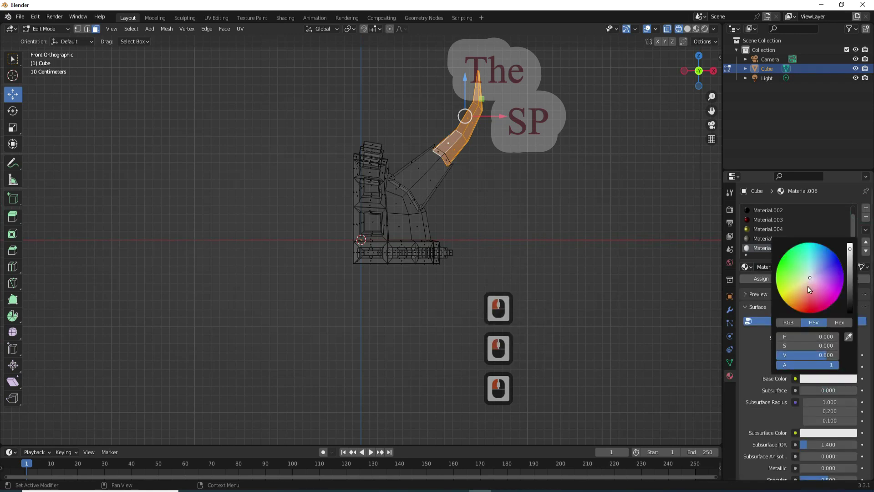
{"action": "left_click", "coordinate": [809, 285]}
{"action": "left_click", "coordinate": [855, 256]}
{"action": "left_click", "coordinate": [759, 342]}
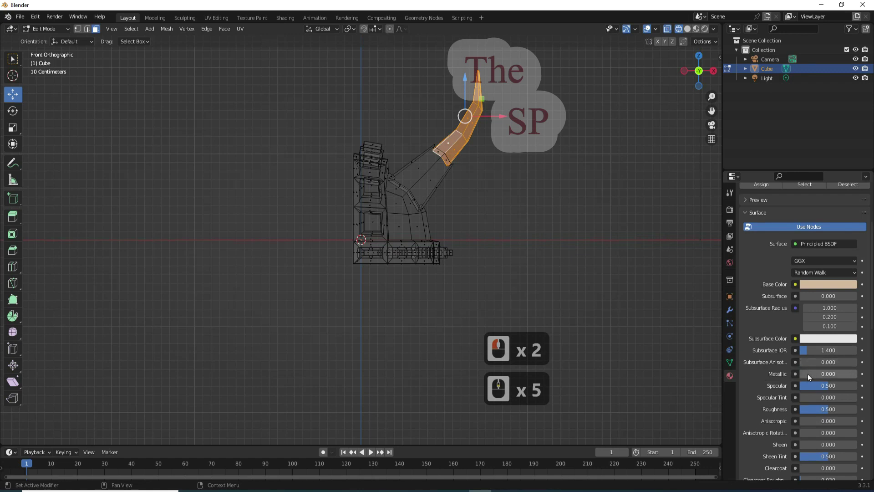
{"action": "left_click", "coordinate": [860, 375]}
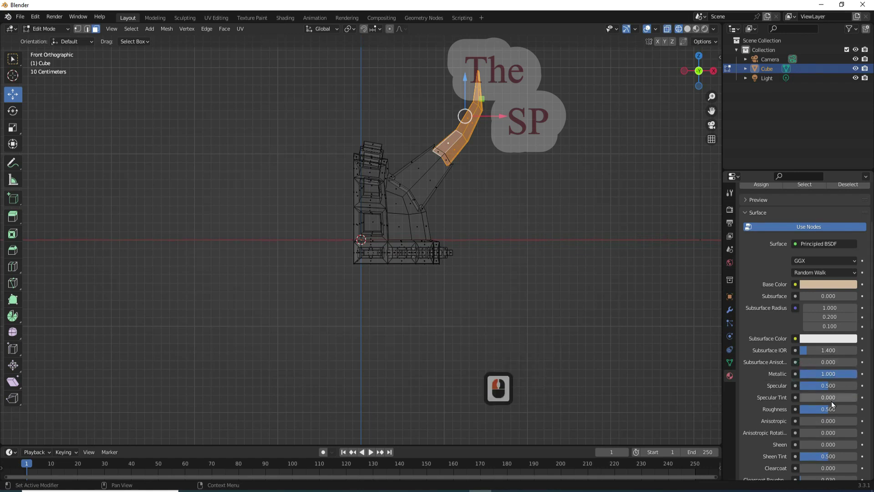
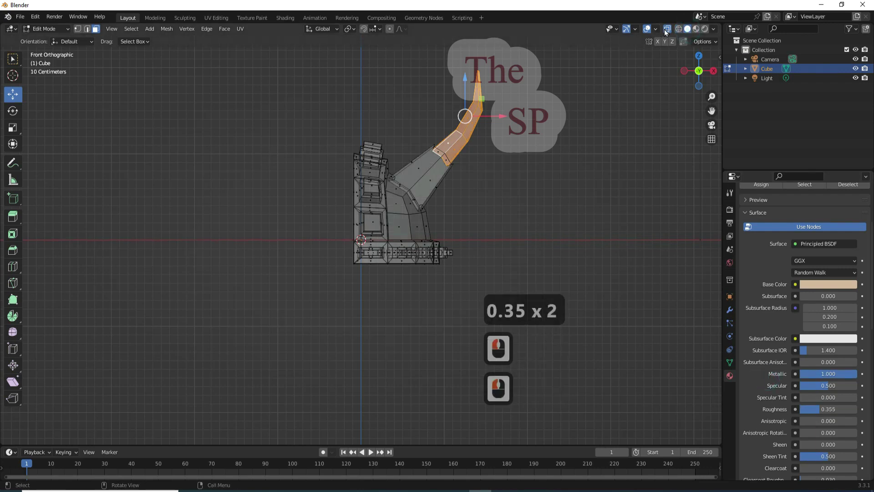
Step: Assign the metallic material to the selected faces and show the helmet in Material Preview
{"action": "left_click", "coordinate": [668, 31]}
{"action": "left_click", "coordinate": [702, 28]}
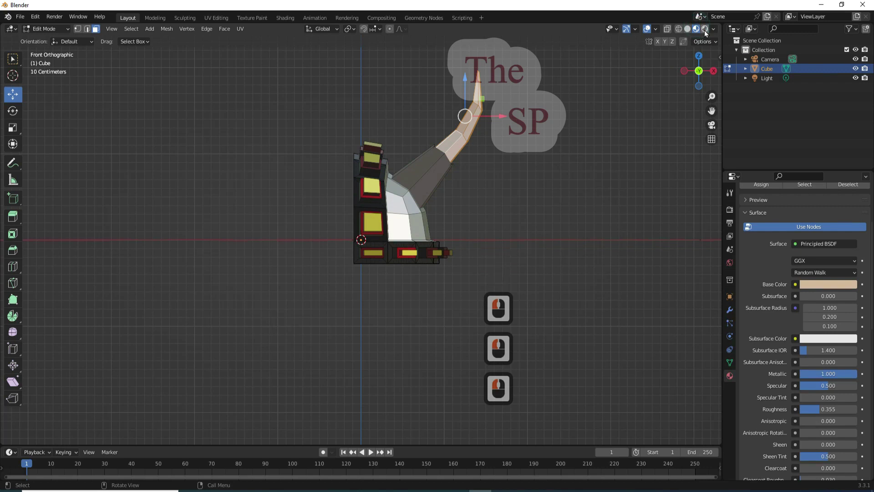
{"action": "left_click", "coordinate": [707, 33]}
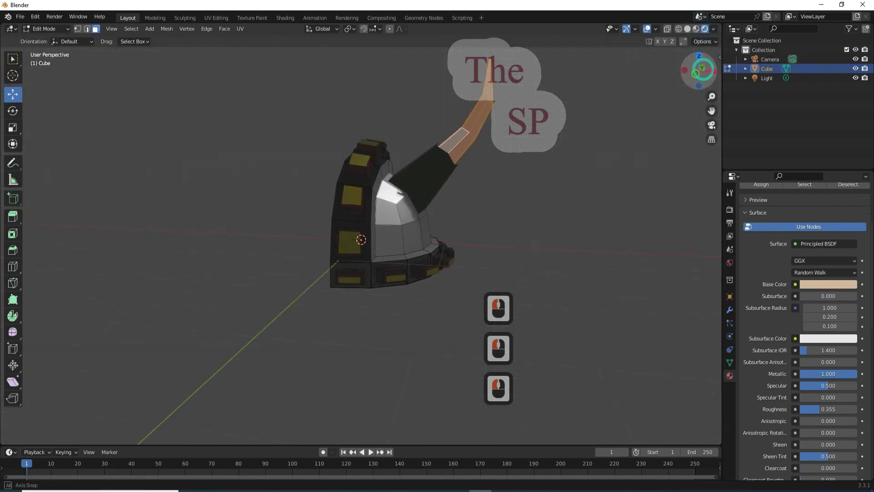
Step: Return the helmet to Object Mode and show its Modifier Properties with the Add Modifier list
{"action": "left_click", "coordinate": [704, 74]}
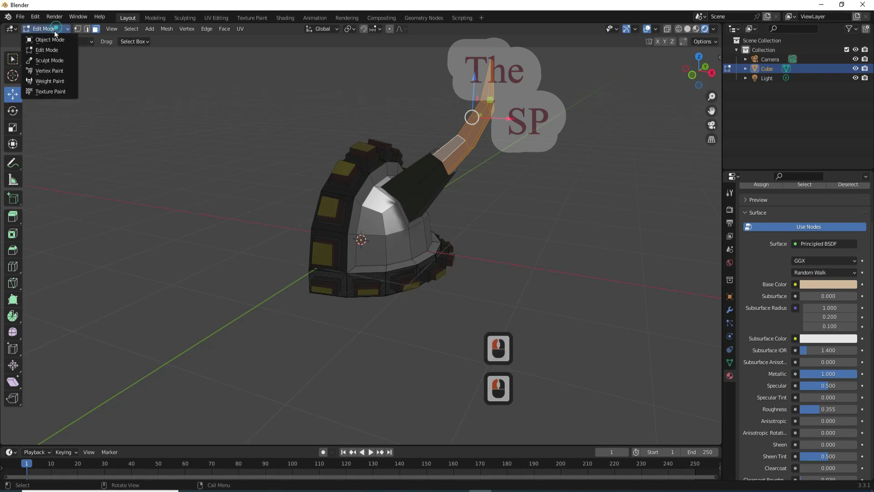
{"action": "left_click", "coordinate": [69, 52]}
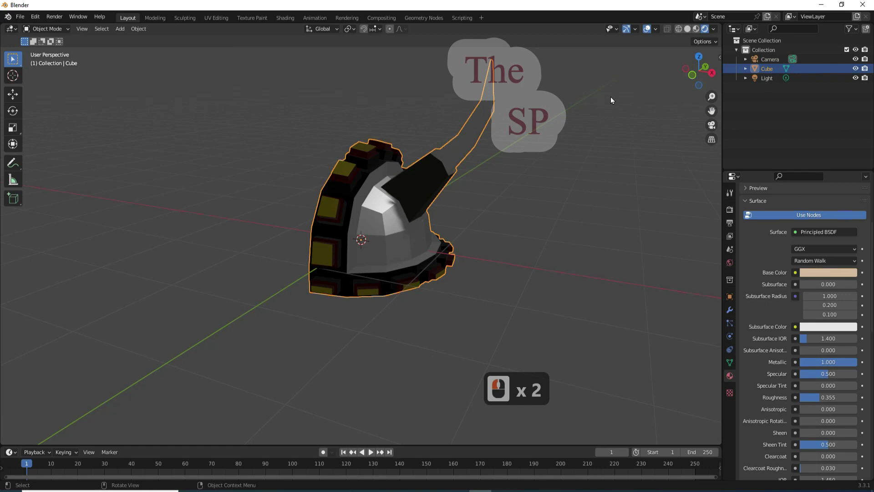
{"action": "left_click", "coordinate": [701, 35]}
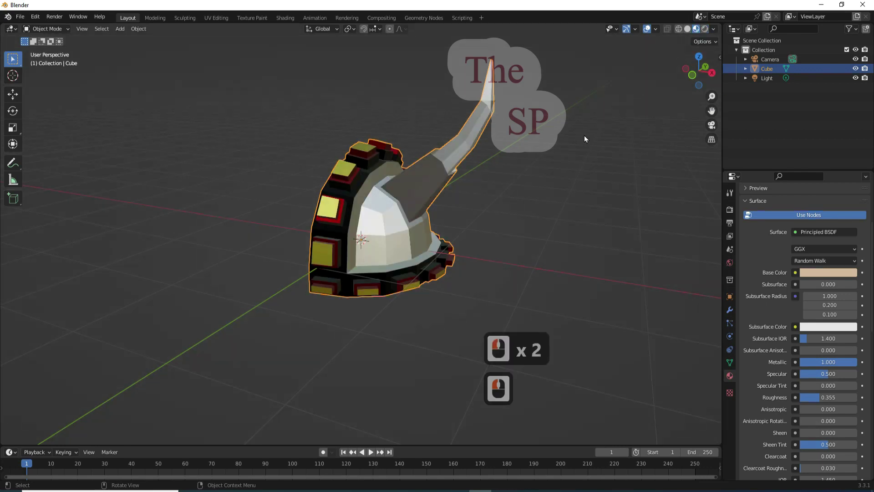
{"action": "left_click", "coordinate": [759, 252]}
{"action": "left_click", "coordinate": [731, 314]}
Step: Add a Subdivision Surface modifier at level 3 and apply it to smooth the helmet
{"action": "left_click", "coordinate": [776, 211]}
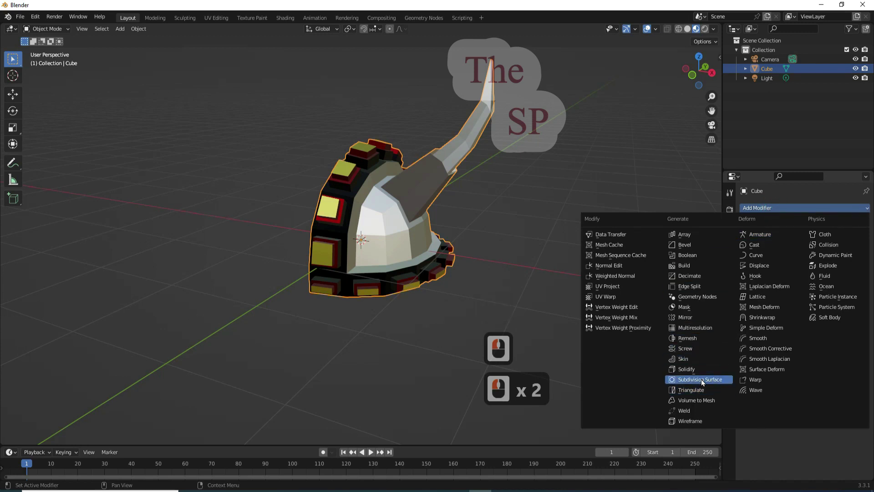
{"action": "left_click", "coordinate": [704, 382]}
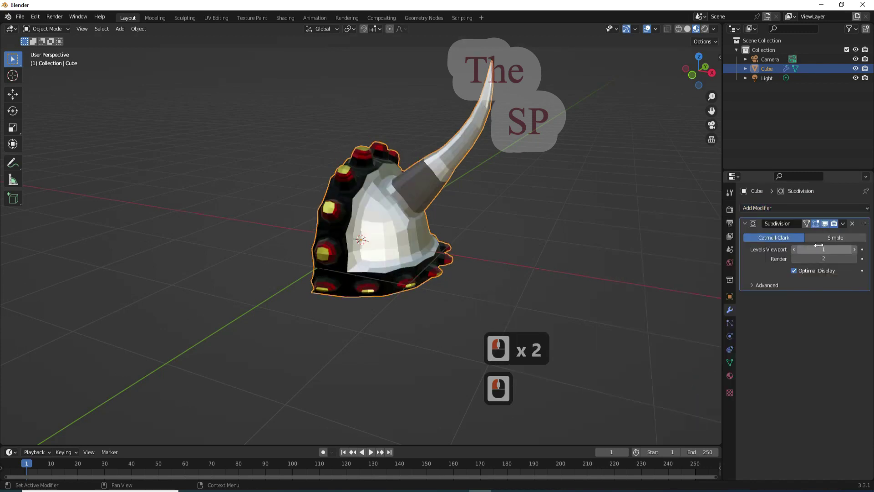
{"action": "right_click", "coordinate": [859, 253]}
{"action": "left_click", "coordinate": [858, 253]}
{"action": "left_click", "coordinate": [858, 260]}
{"action": "left_click", "coordinate": [845, 227]}
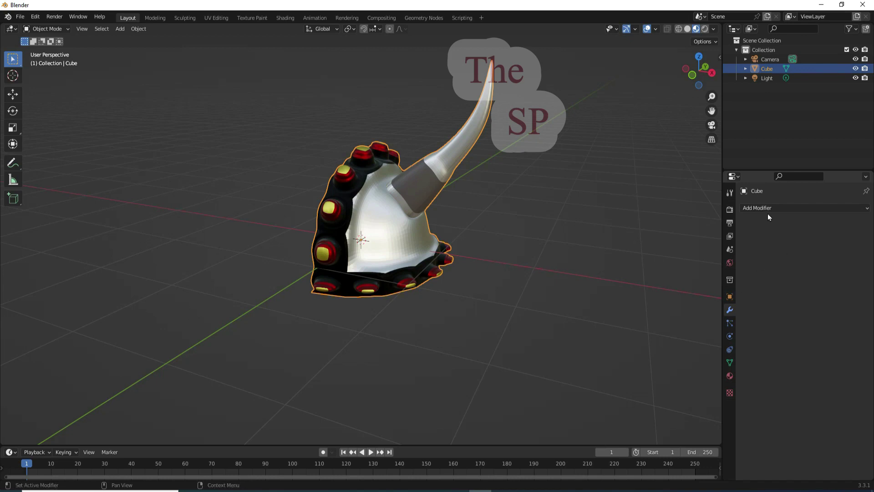
Step: Add a Solidify modifier and set its thickness to 0.04 m
{"action": "left_click", "coordinate": [774, 211]}
{"action": "left_click", "coordinate": [692, 365]}
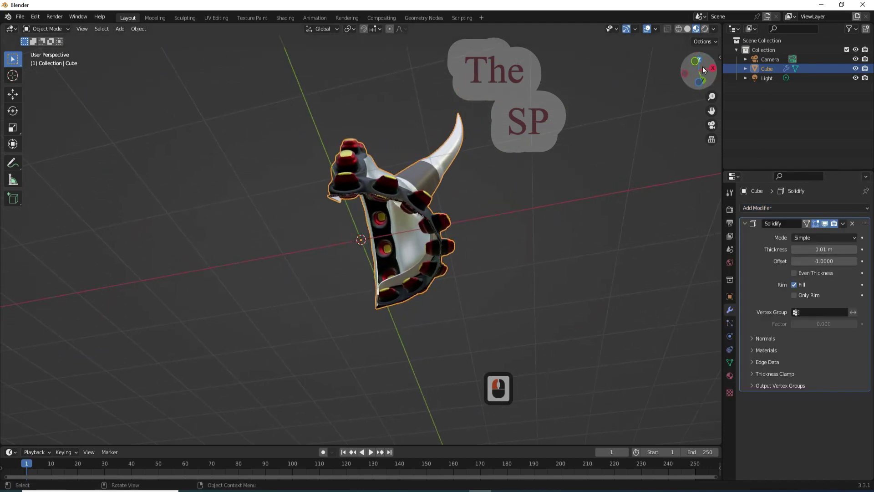
{"action": "double_click", "coordinate": [856, 253]}
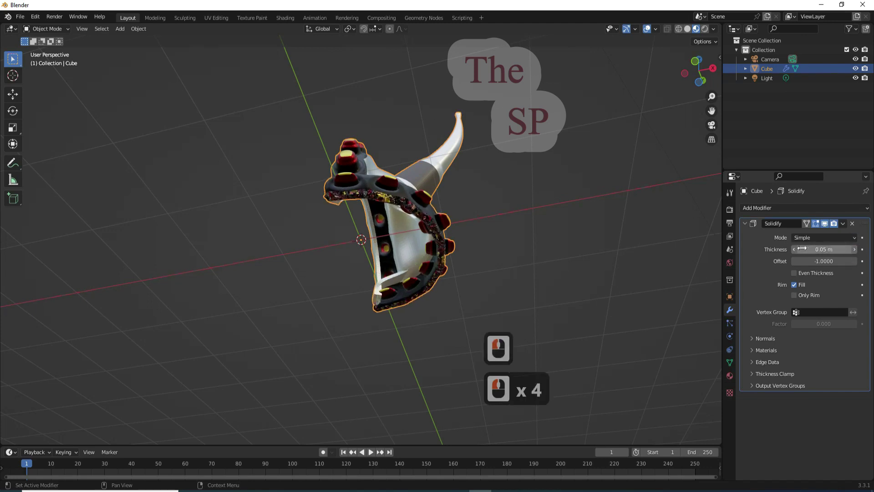
{"action": "left_click", "coordinate": [798, 252]}
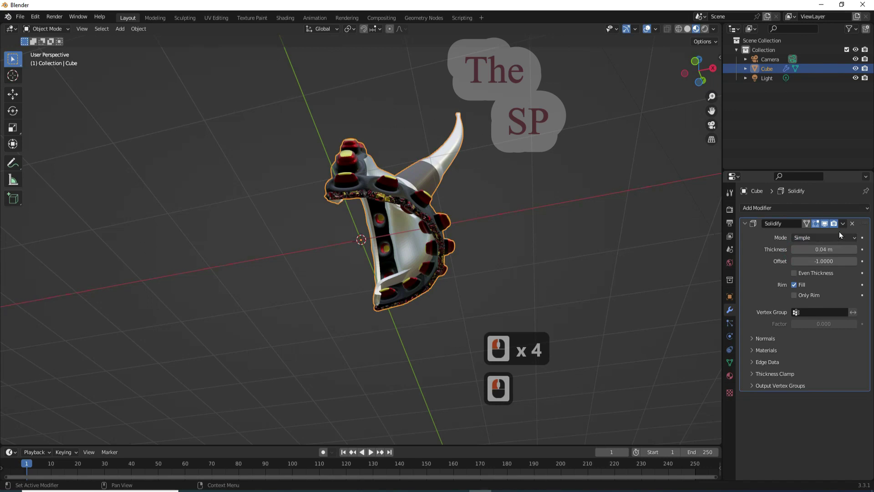
Step: Apply the Solidify modifier so the shell keeps its 0.04 m wall thickness
{"action": "left_click", "coordinate": [844, 228]}
{"action": "left_click", "coordinate": [822, 237]}
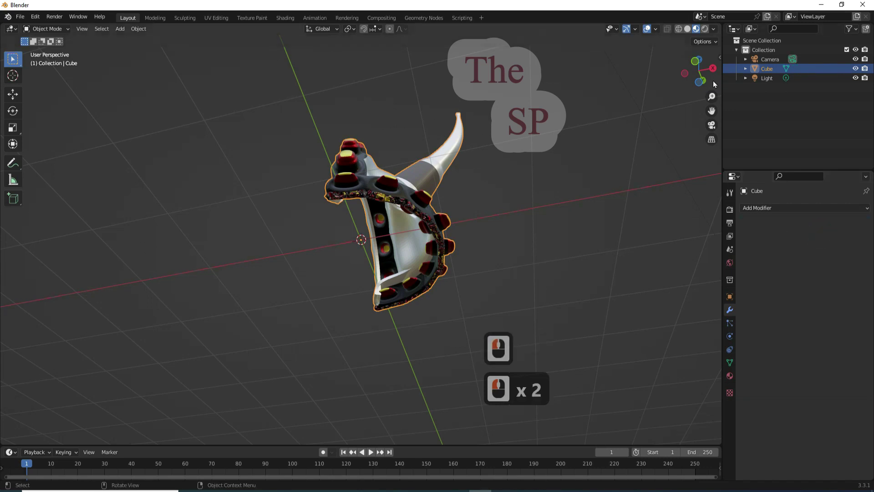
{"action": "left_click", "coordinate": [695, 99]}
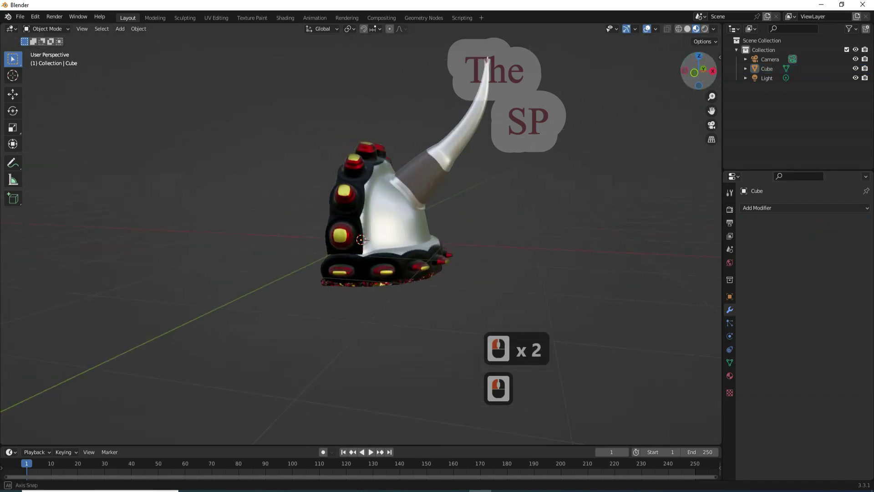
Step: Add a Mirror modifier on X with Clipping and Merge to complete the helmet symmetrically
{"action": "left_click", "coordinate": [638, 122]}
{"action": "left_click", "coordinate": [414, 204]}
{"action": "left_click", "coordinate": [756, 210]}
{"action": "left_click", "coordinate": [691, 317]}
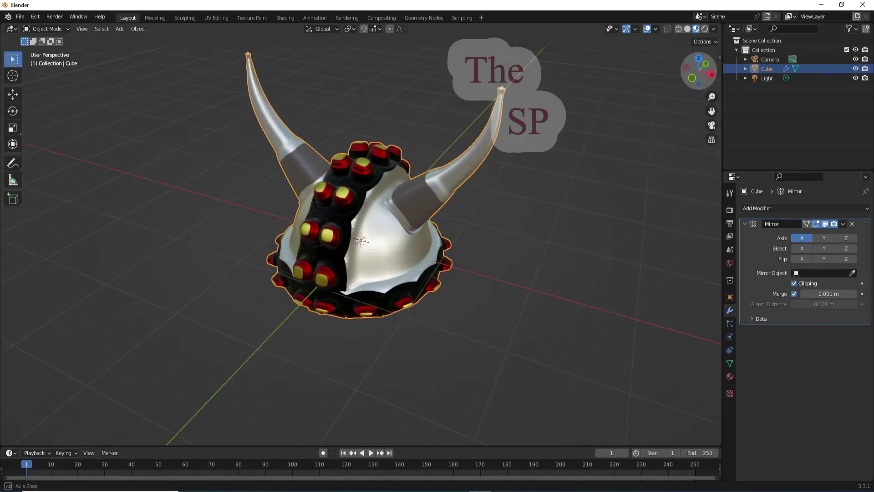
Step: Shade the helmet smooth and bring up the Mirror modifier's apply options
{"action": "left_click", "coordinate": [695, 72]}
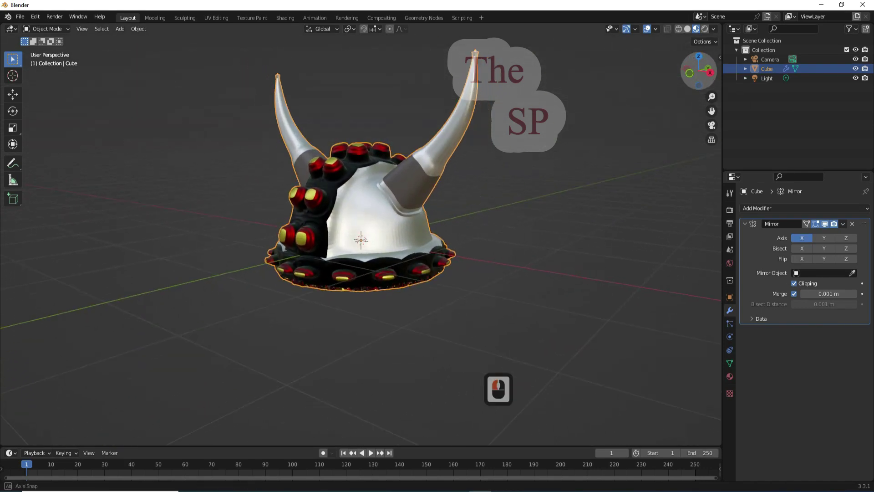
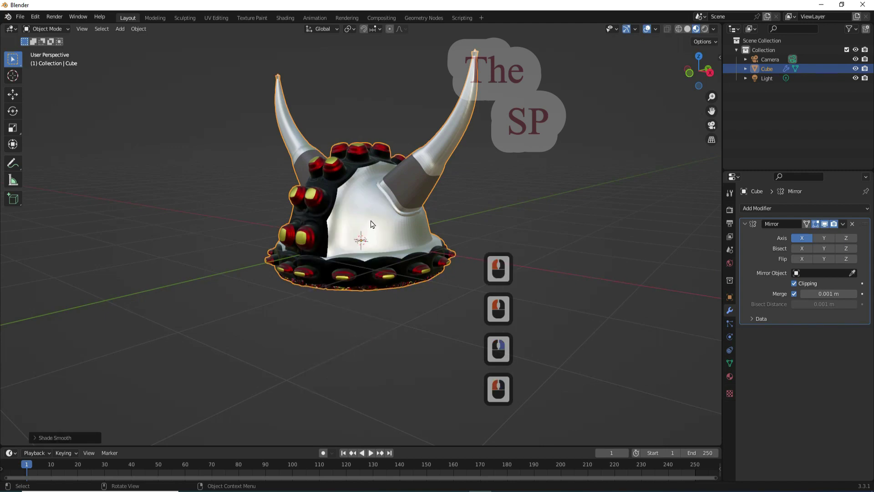
{"action": "middle_click", "coordinate": [374, 219]}
{"action": "left_click", "coordinate": [374, 219]}
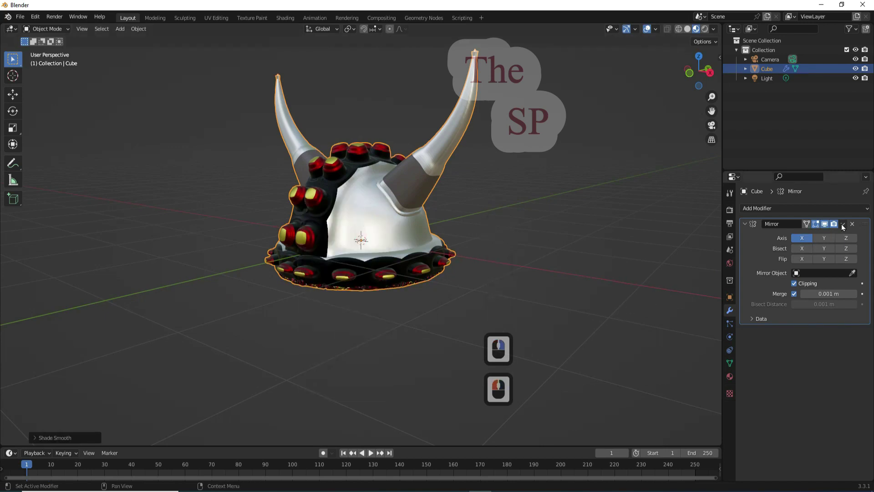
{"action": "left_click", "coordinate": [845, 225]}
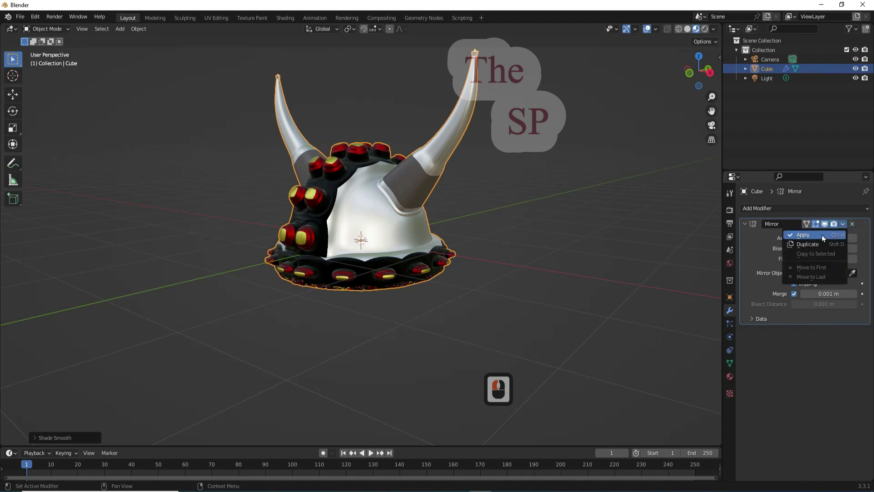